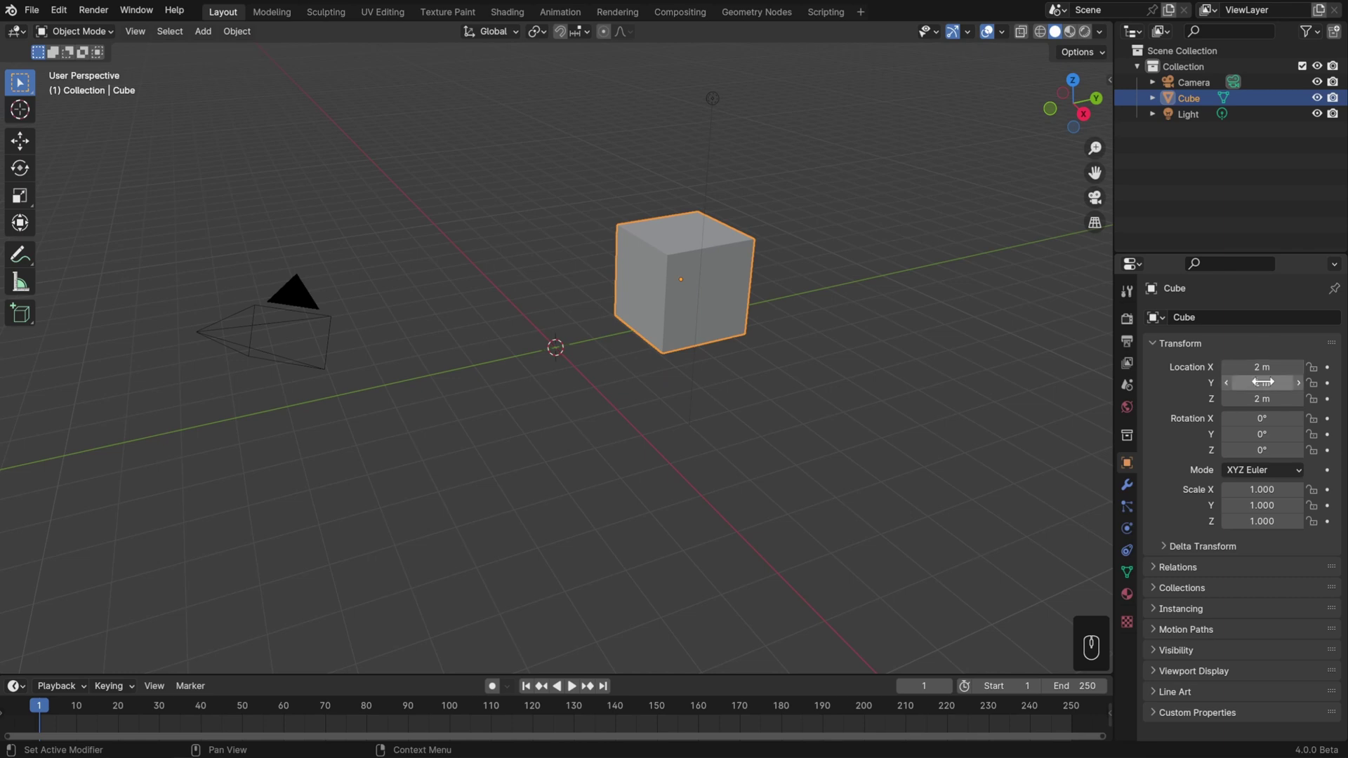
# - Clear the cube's location so it returns to the world origin at 0 m on all axes
pyautogui.press('BackSpace')
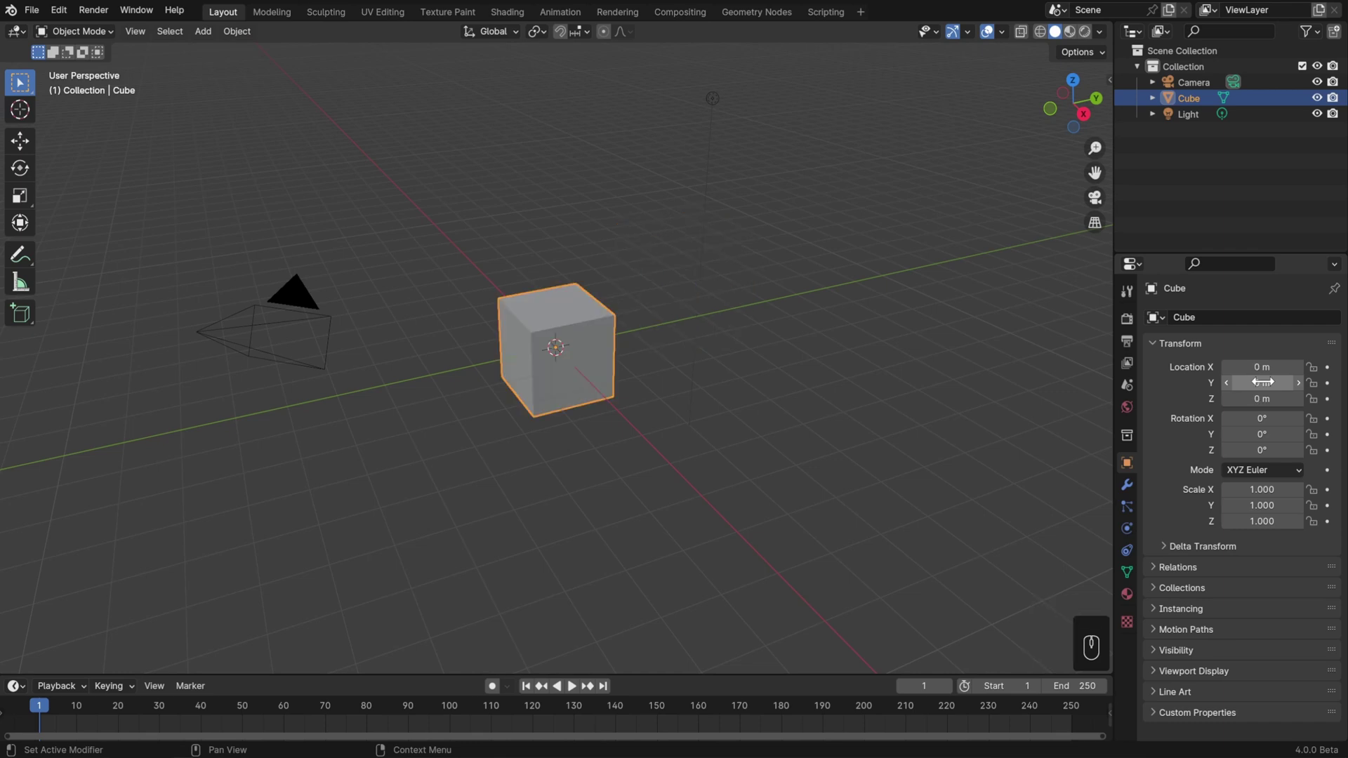
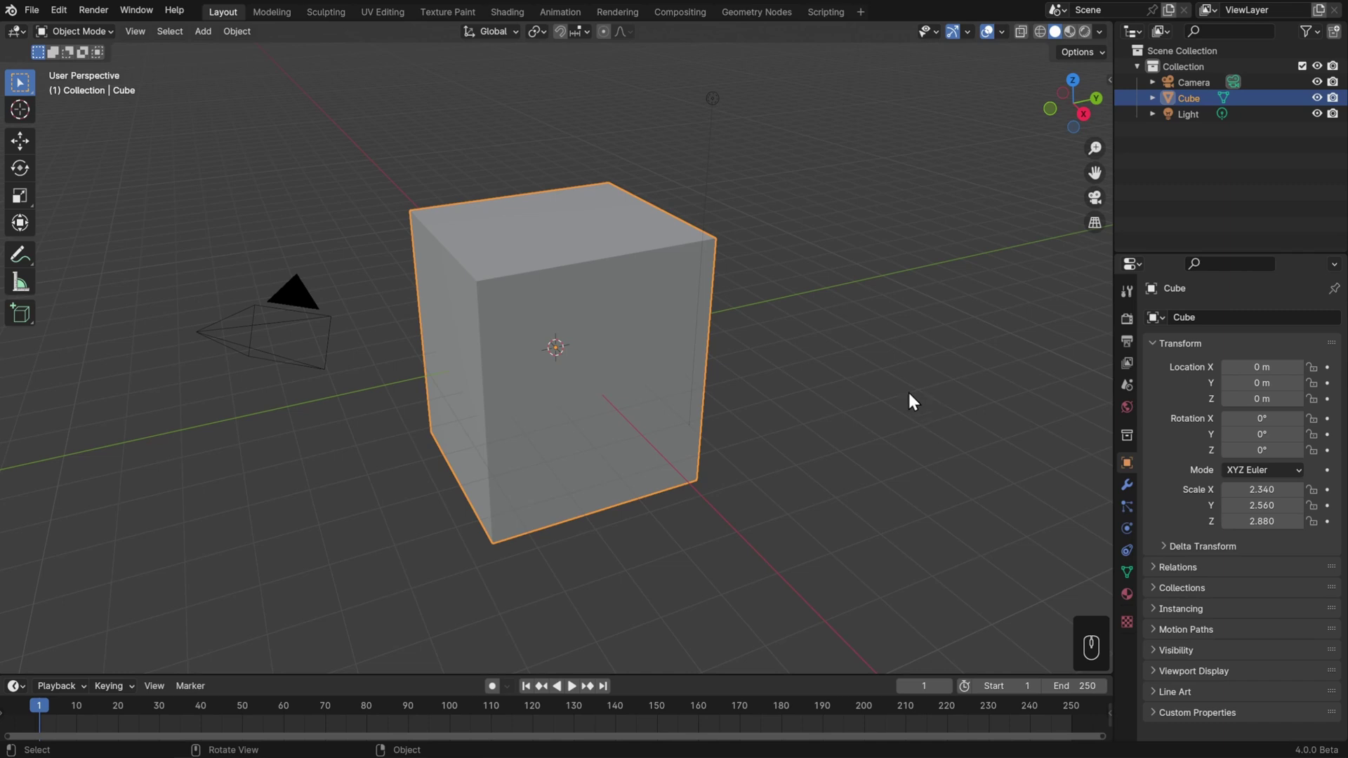
# - With the Move tool gizmo, slide the cube along Y and X and drag it freely off the origin
pyautogui.click(34, 150)
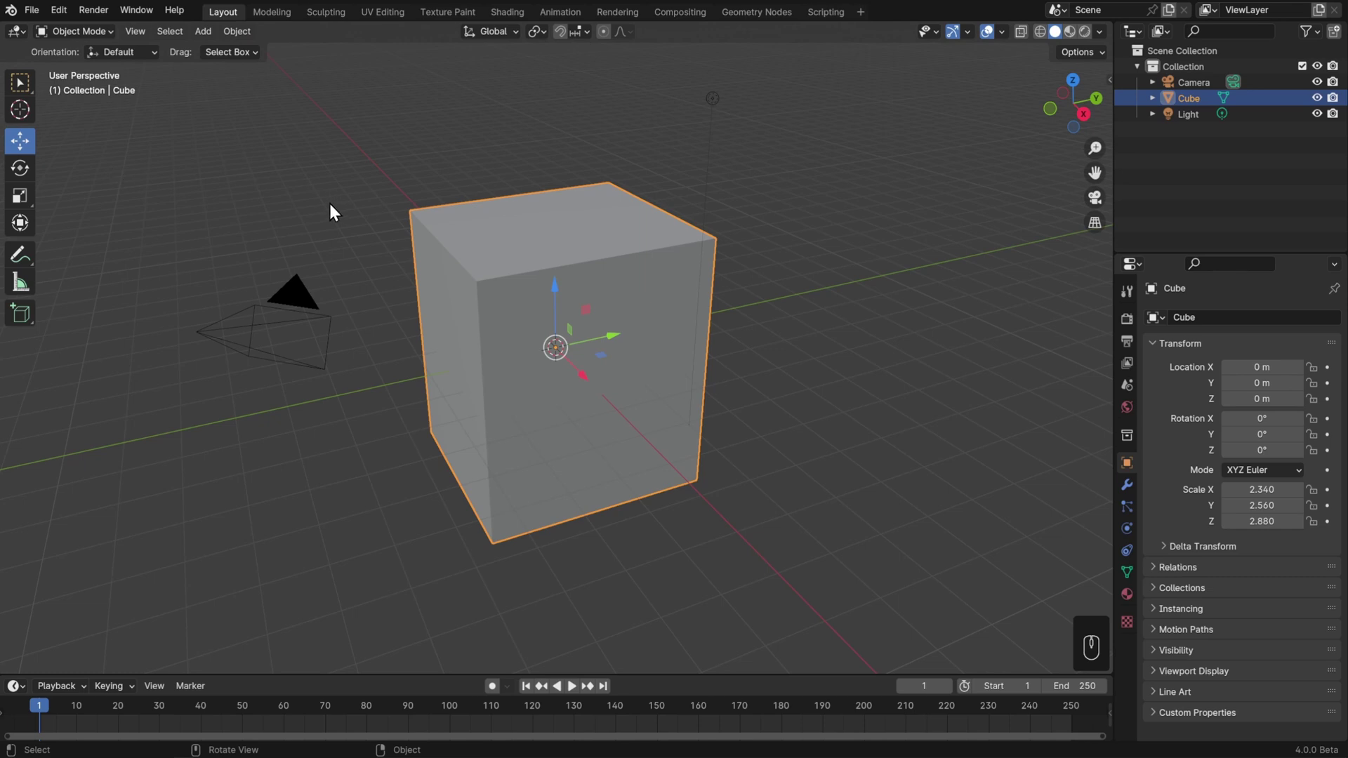
pyautogui.moveTo(617, 343); pyautogui.dragTo(713, 330)
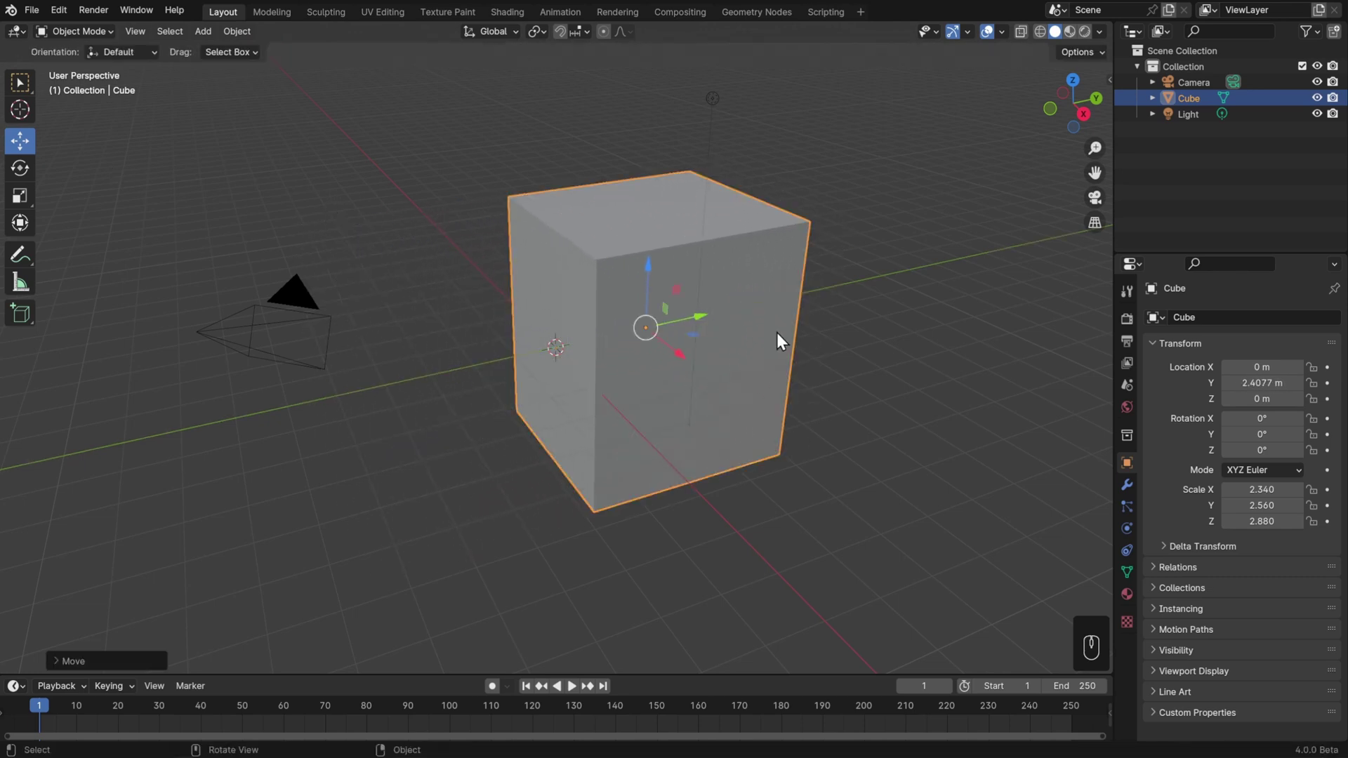
pyautogui.click(682, 364)
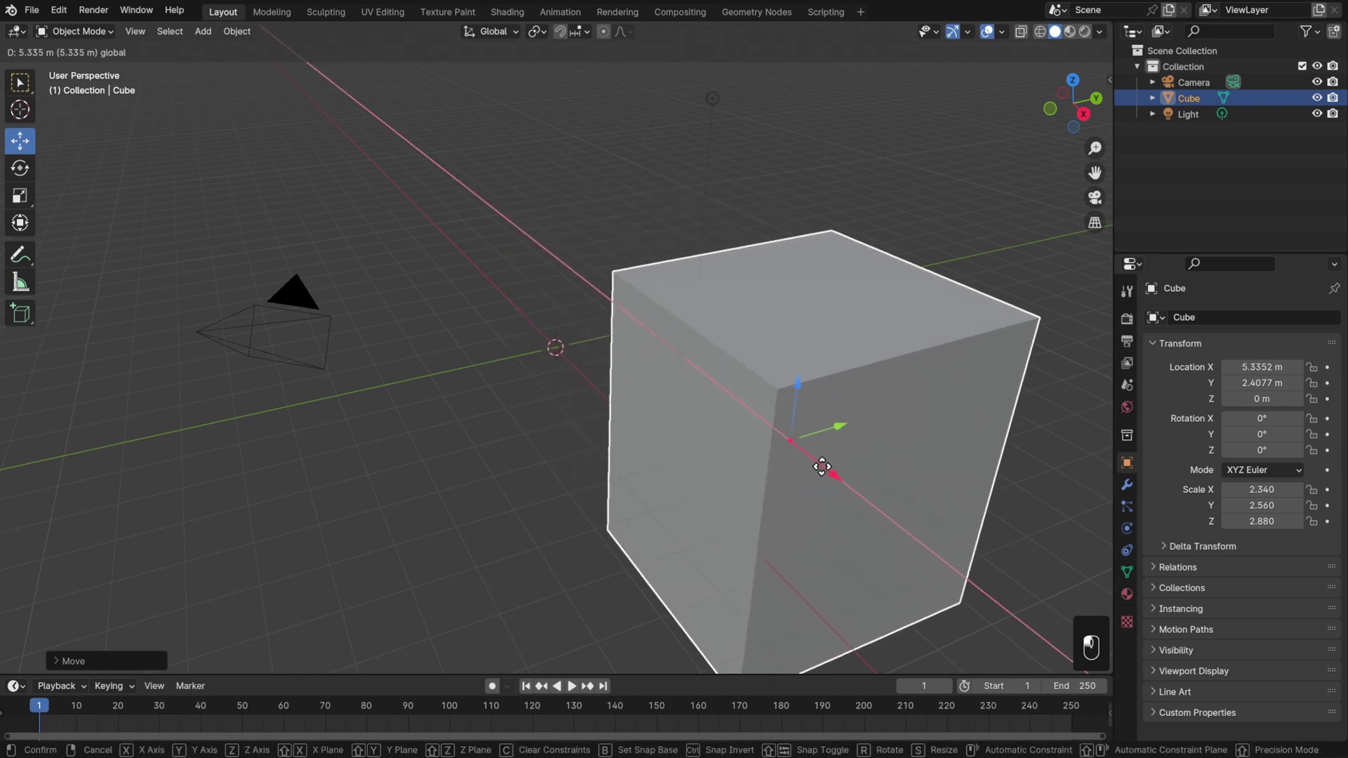
pyautogui.moveTo(642, 270); pyautogui.dragTo(637, 261)
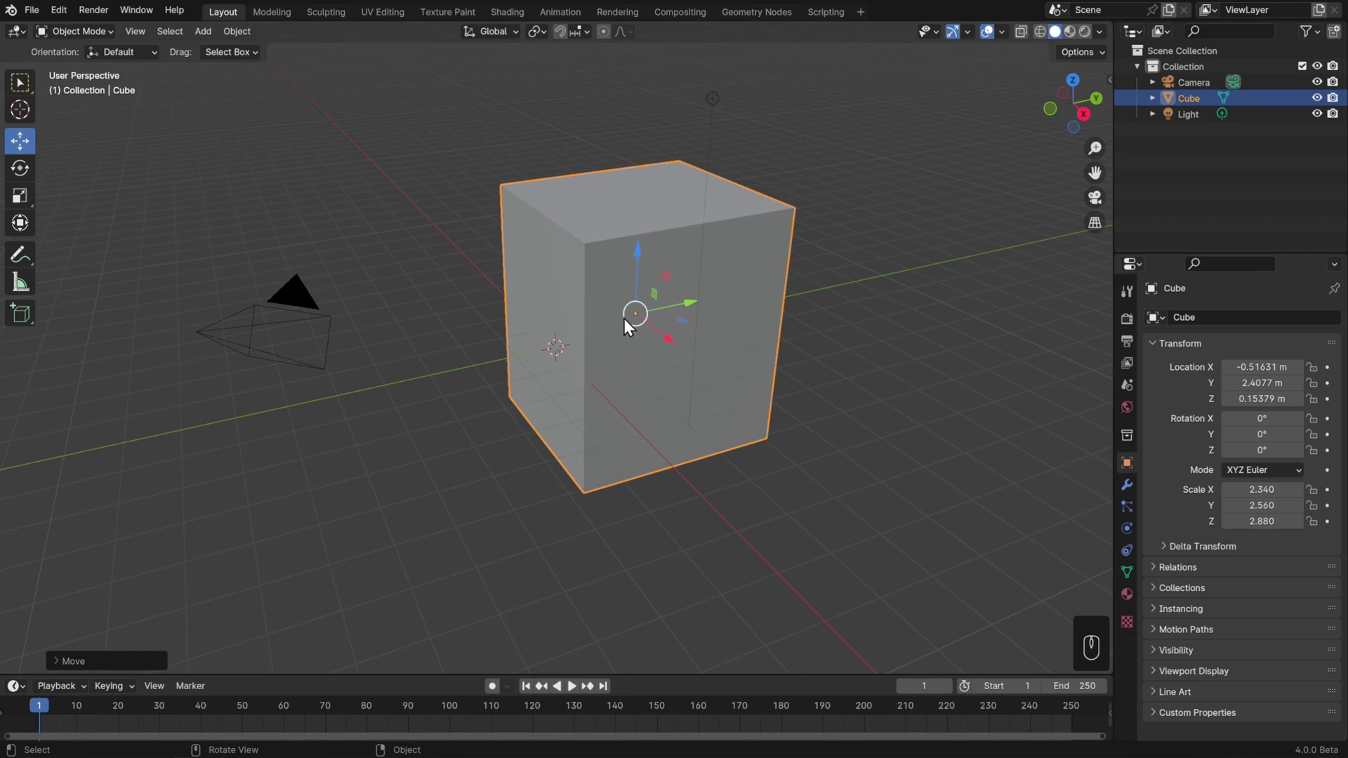
pyautogui.click(632, 320)
pyautogui.moveTo(627, 297); pyautogui.dragTo(615, 297)
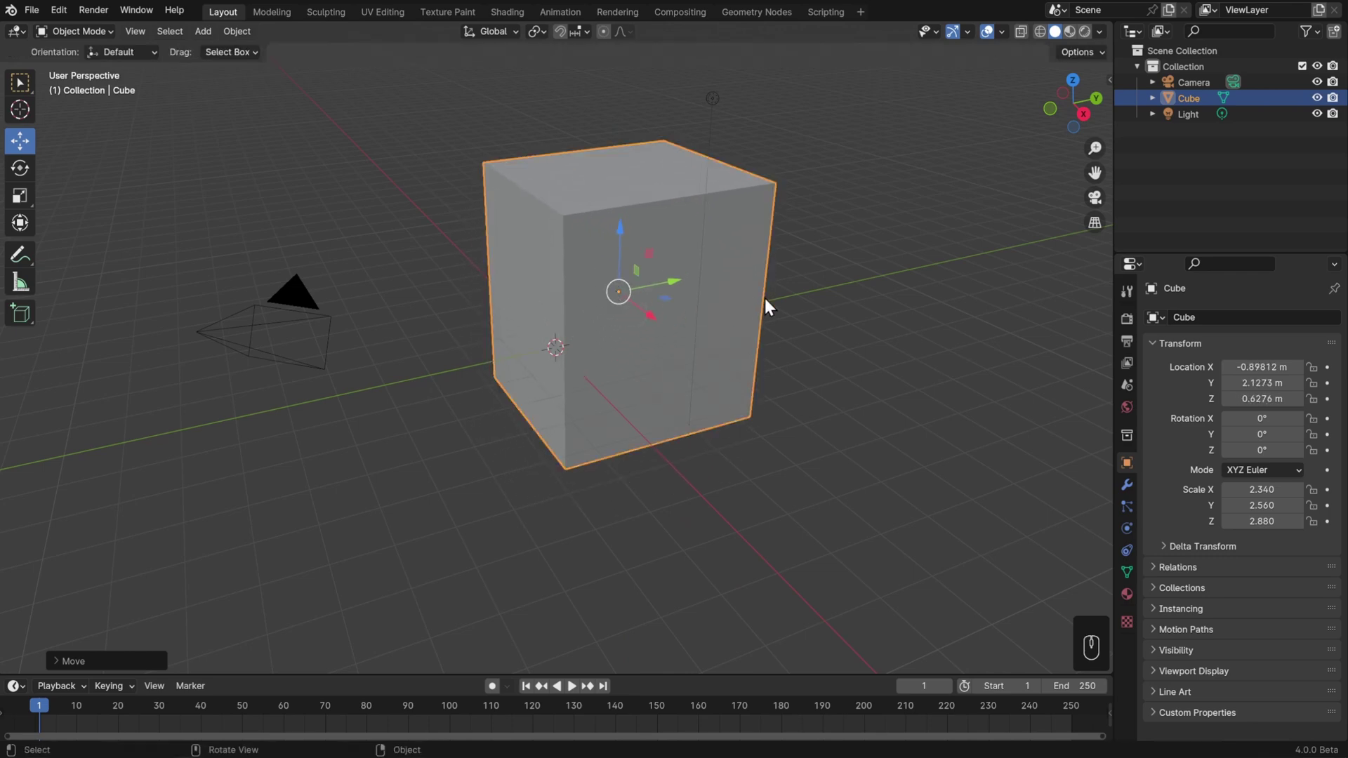
pyautogui.moveTo(768, 311); pyautogui.dragTo(757, 321)
# - Keep repositioning the cube to about X −2.37 m, Y 0.63 m, Z 1.06 m
pyautogui.click(679, 309)
pyautogui.moveTo(680, 292); pyautogui.dragTo(620, 344)
pyautogui.moveTo(785, 373); pyautogui.dragTo(794, 358)
pyautogui.click(605, 296)
pyautogui.moveTo(612, 285); pyautogui.dragTo(634, 306)
pyautogui.moveTo(757, 310); pyautogui.dragTo(645, 307)
pyautogui.moveTo(563, 322); pyautogui.dragTo(619, 268)
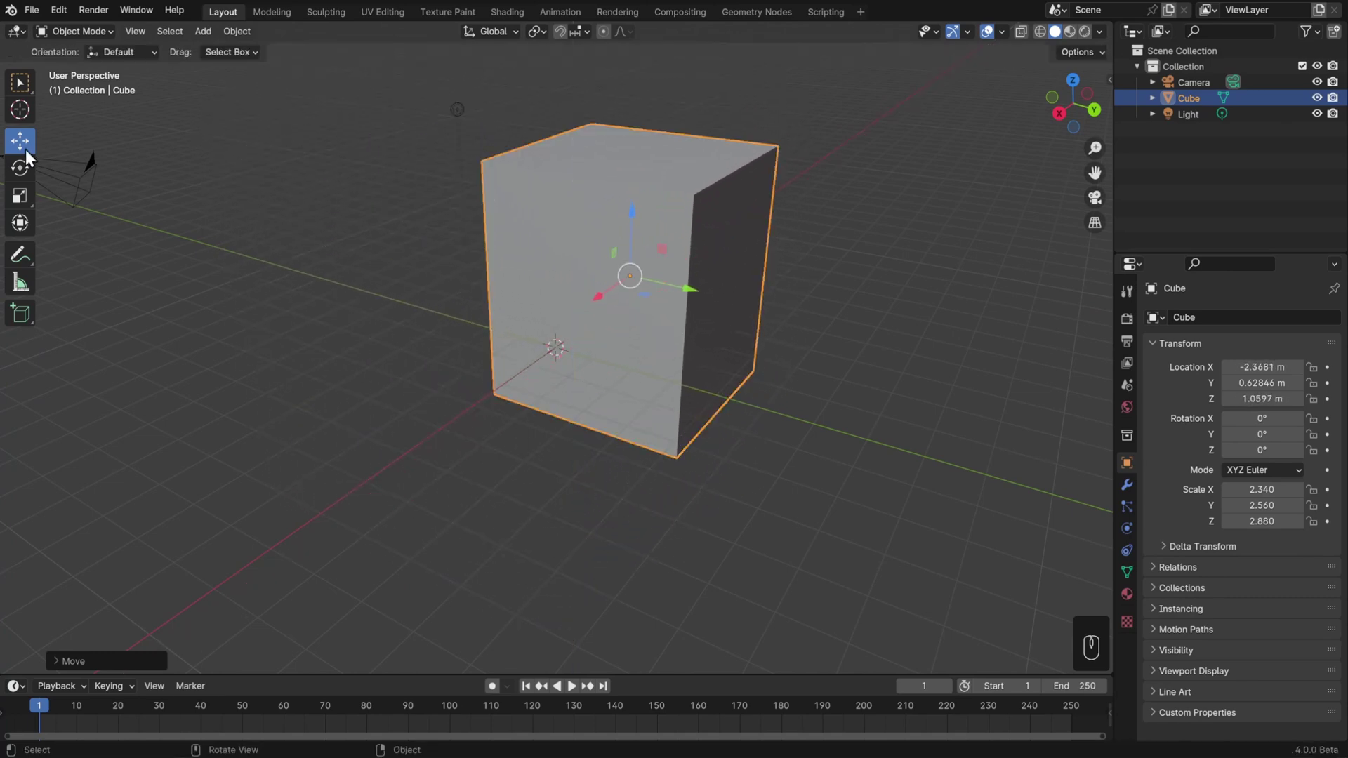
# - Tilt the cube with the Rotate gizmo rings to roughly −30°, −19° and 1°
pyautogui.click(19, 174)
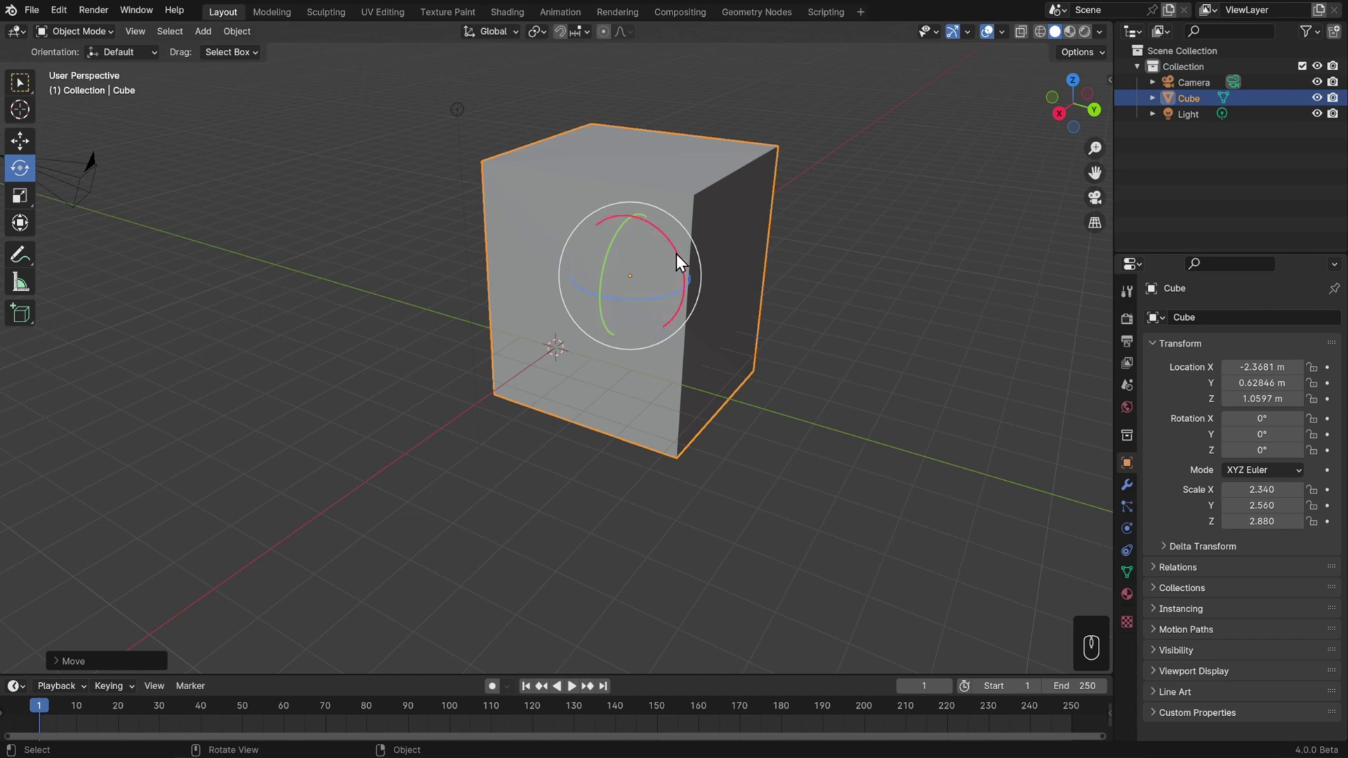
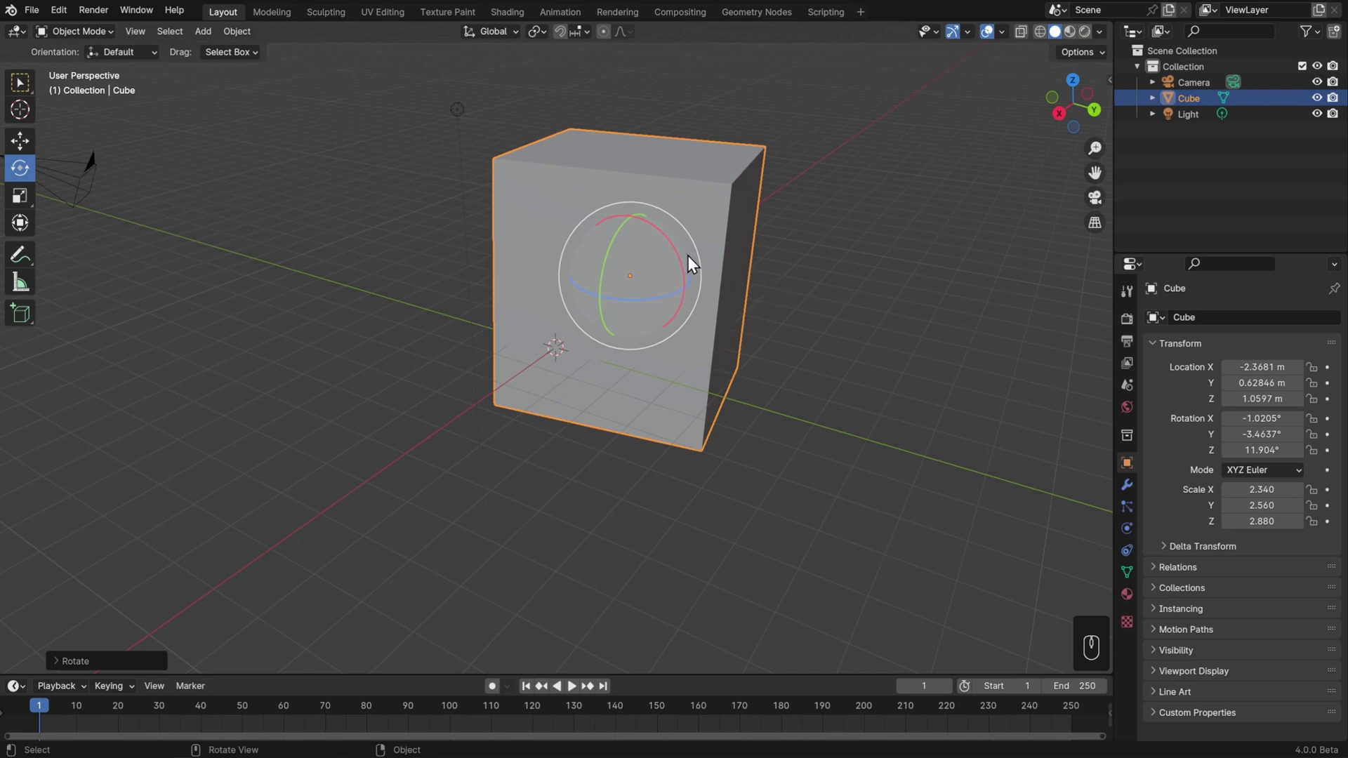
pyautogui.moveTo(678, 224); pyautogui.dragTo(721, 195)
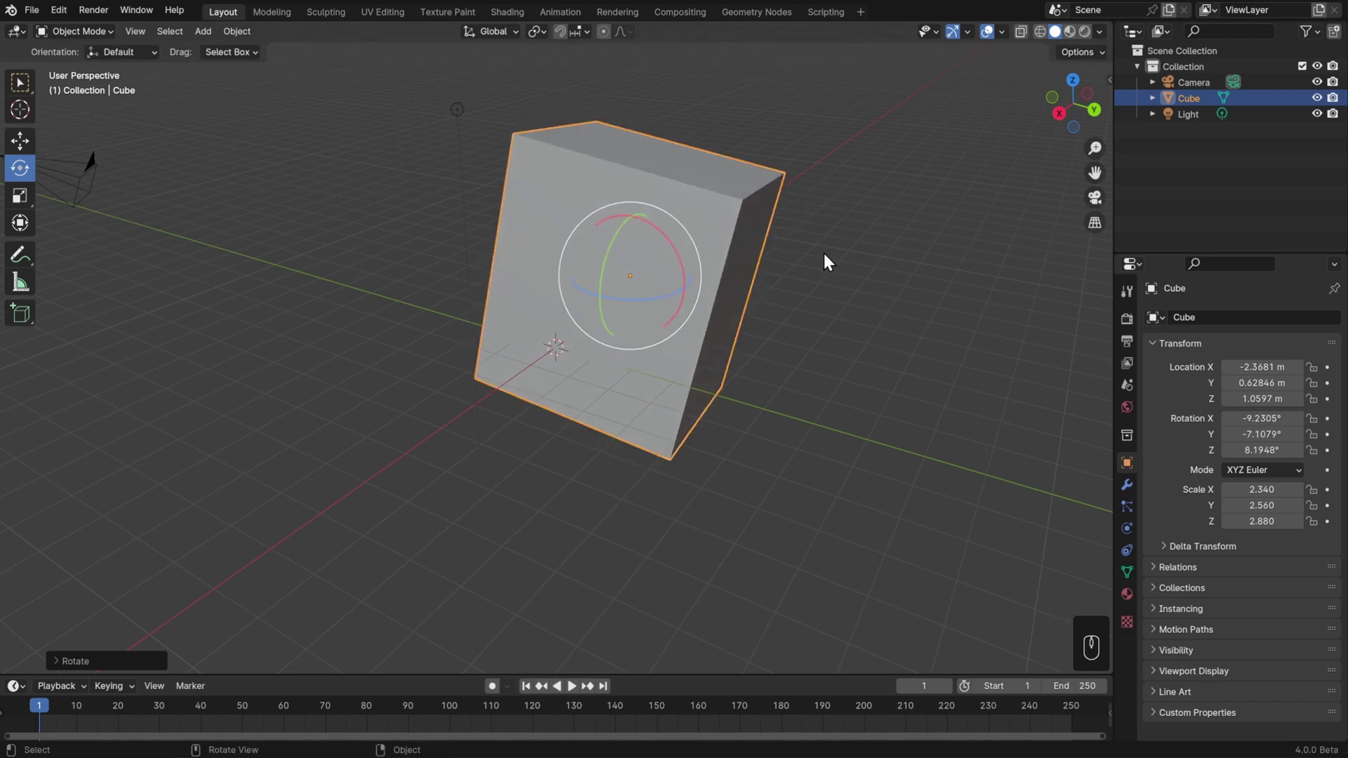
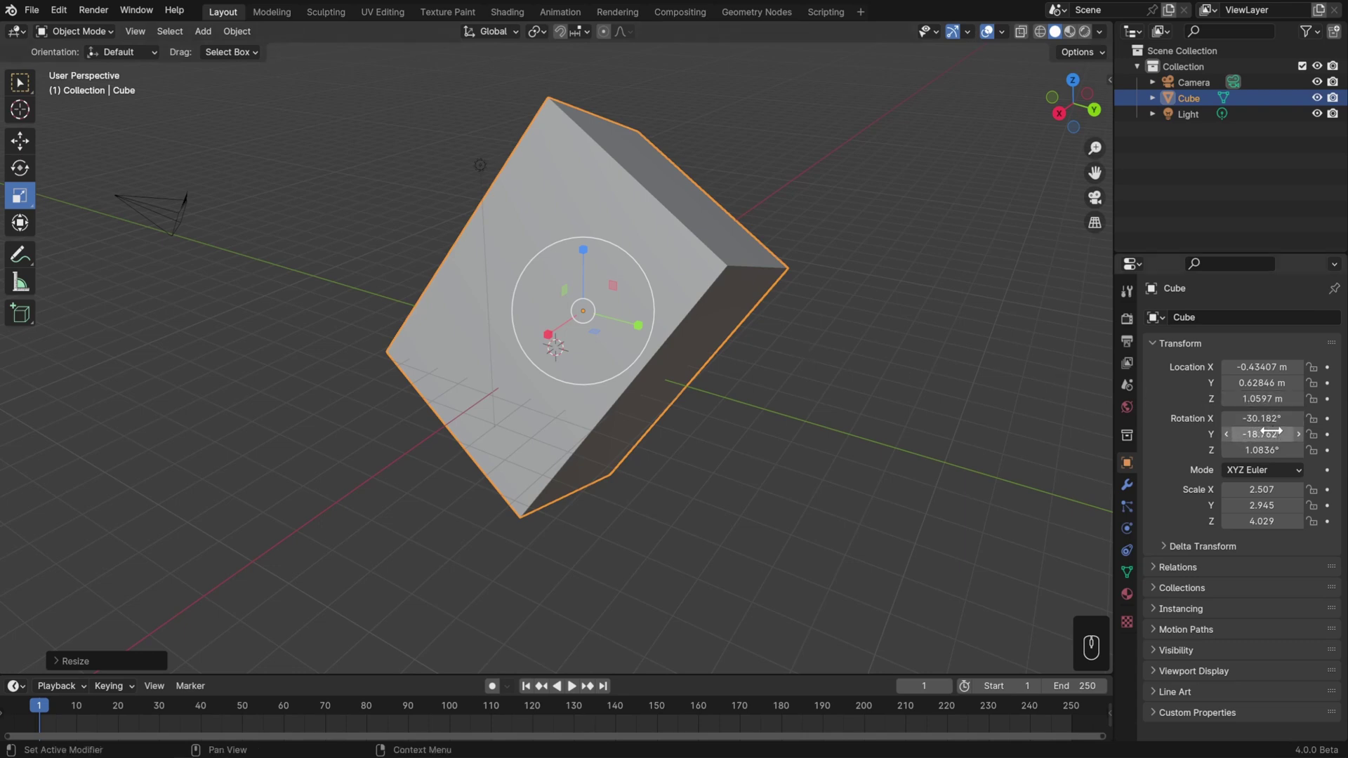
# - Clear the cube's rotation back to 0° on every axis
pyautogui.press('BackSpace')
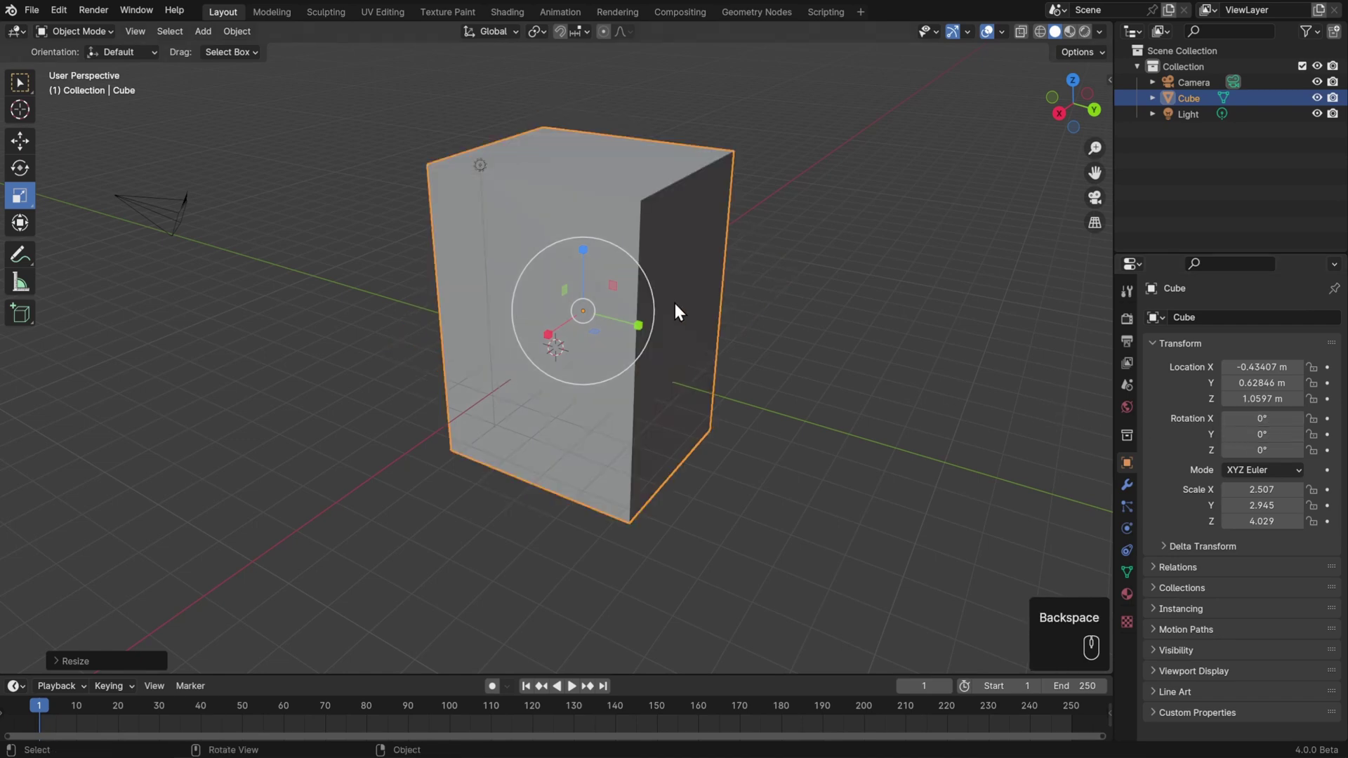
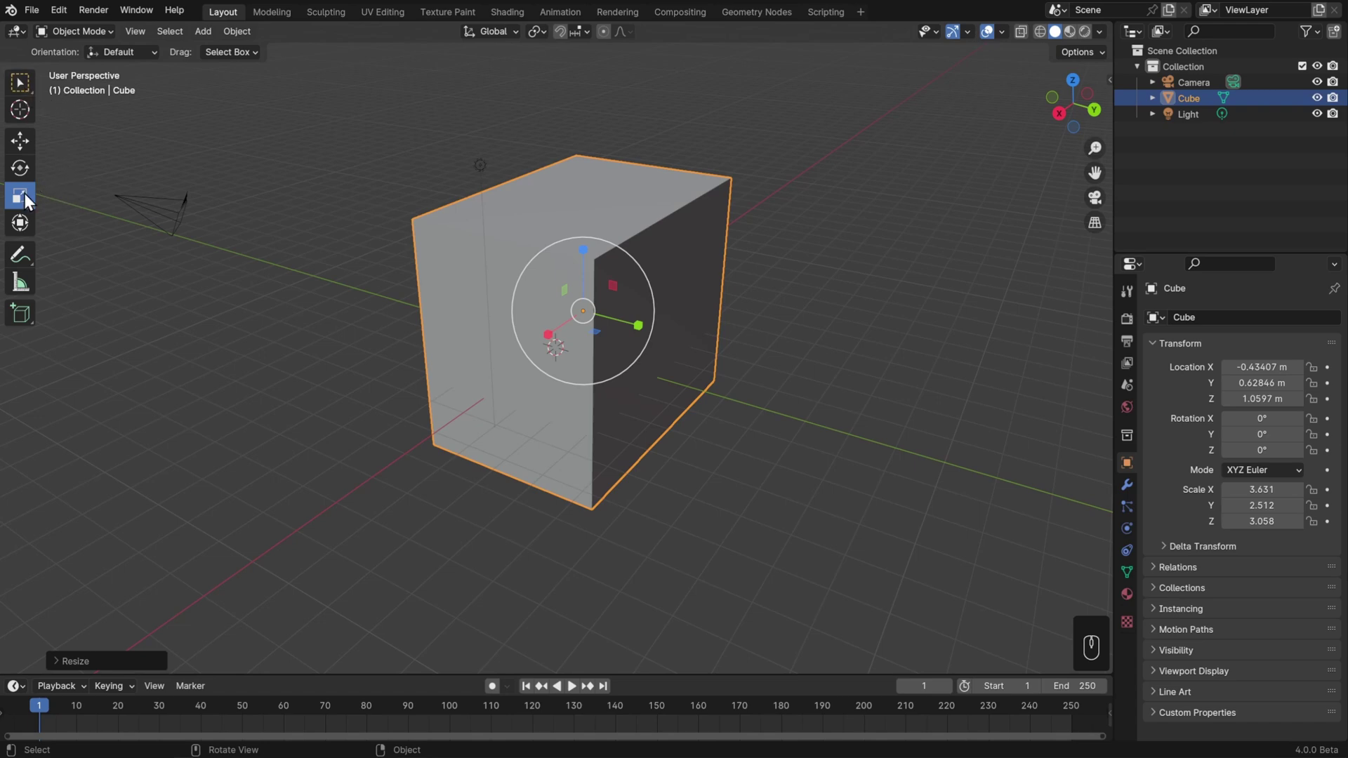
# - Choose Scale Cage from the Scale tool flyout to resize the cube by its bounding cage
pyautogui.moveTo(30, 202); pyautogui.dragTo(134, 240)
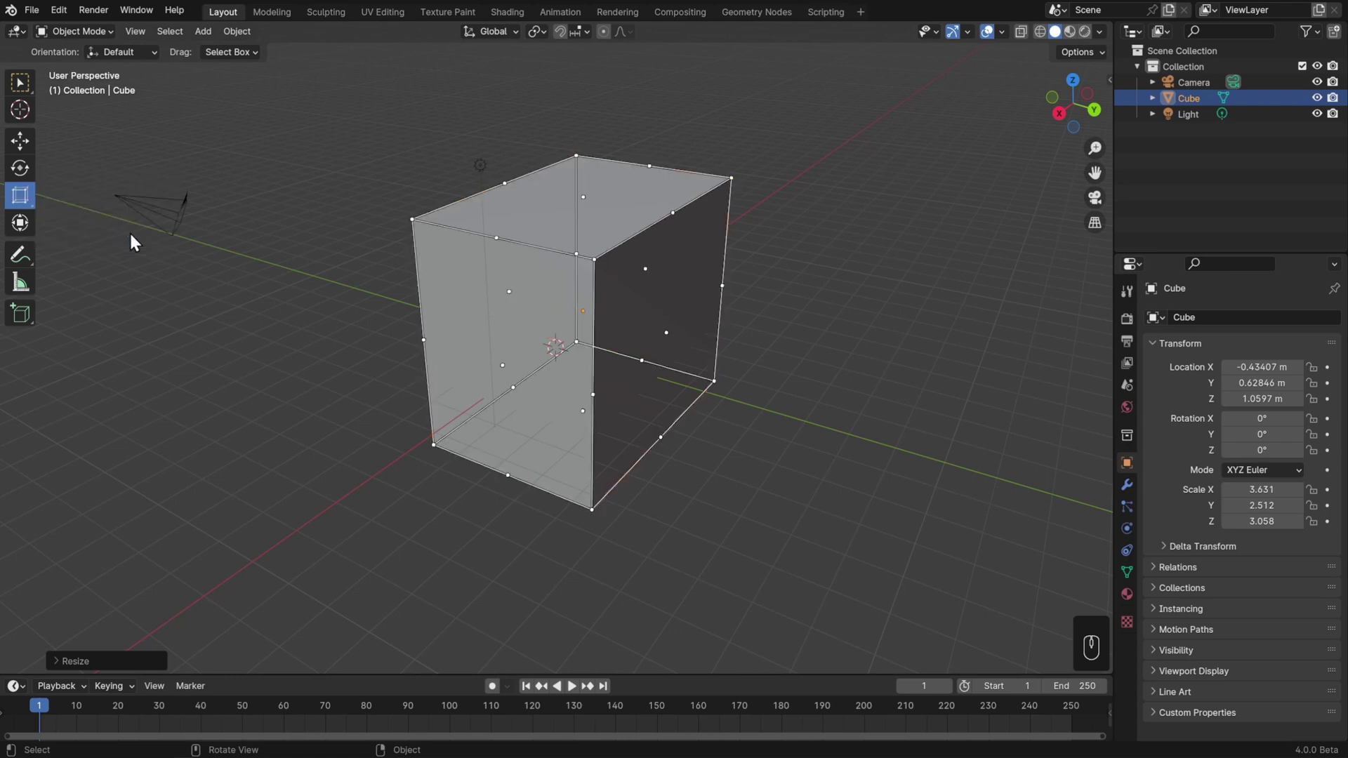
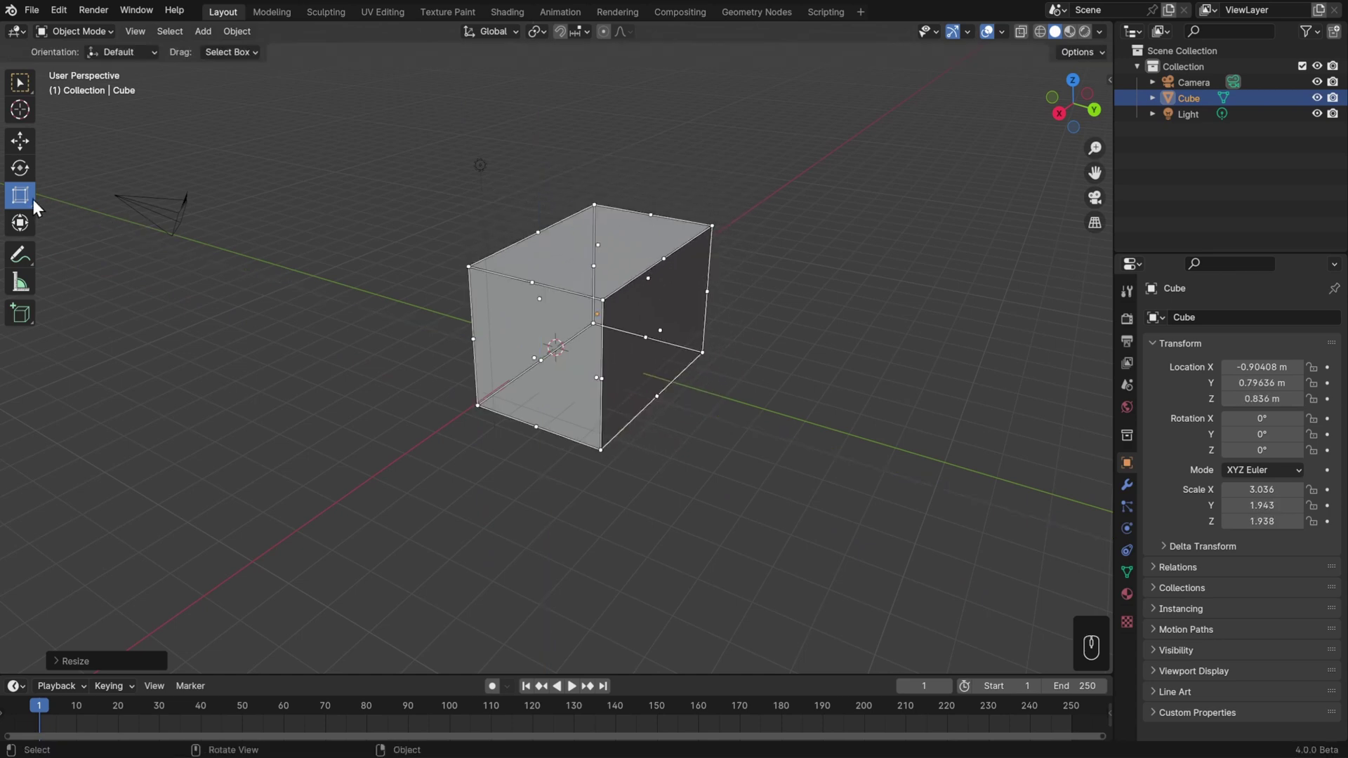
# - Use the combined Transform tool to tip the cube about −19° on X and stretch it, then return to box selection
pyautogui.moveTo(30, 202); pyautogui.dragTo(135, 210)
pyautogui.click(24, 226)
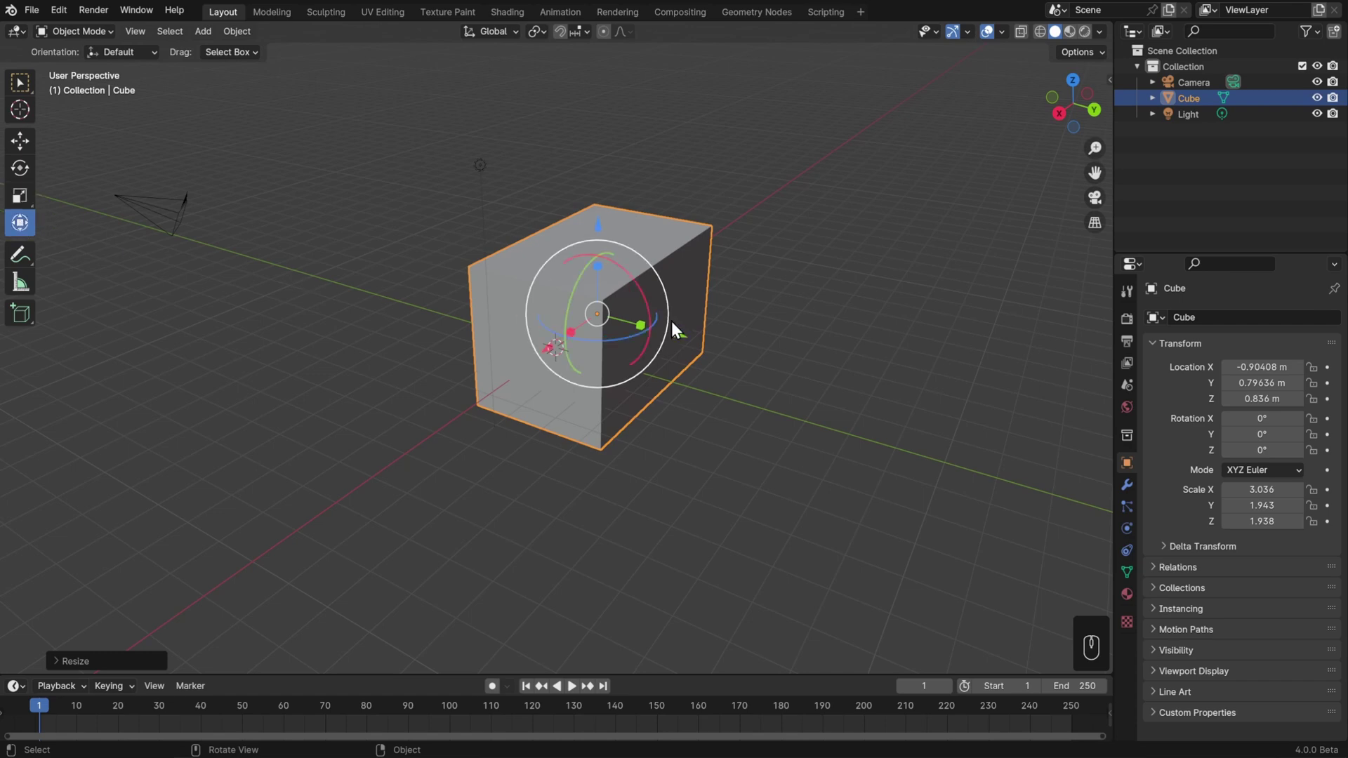
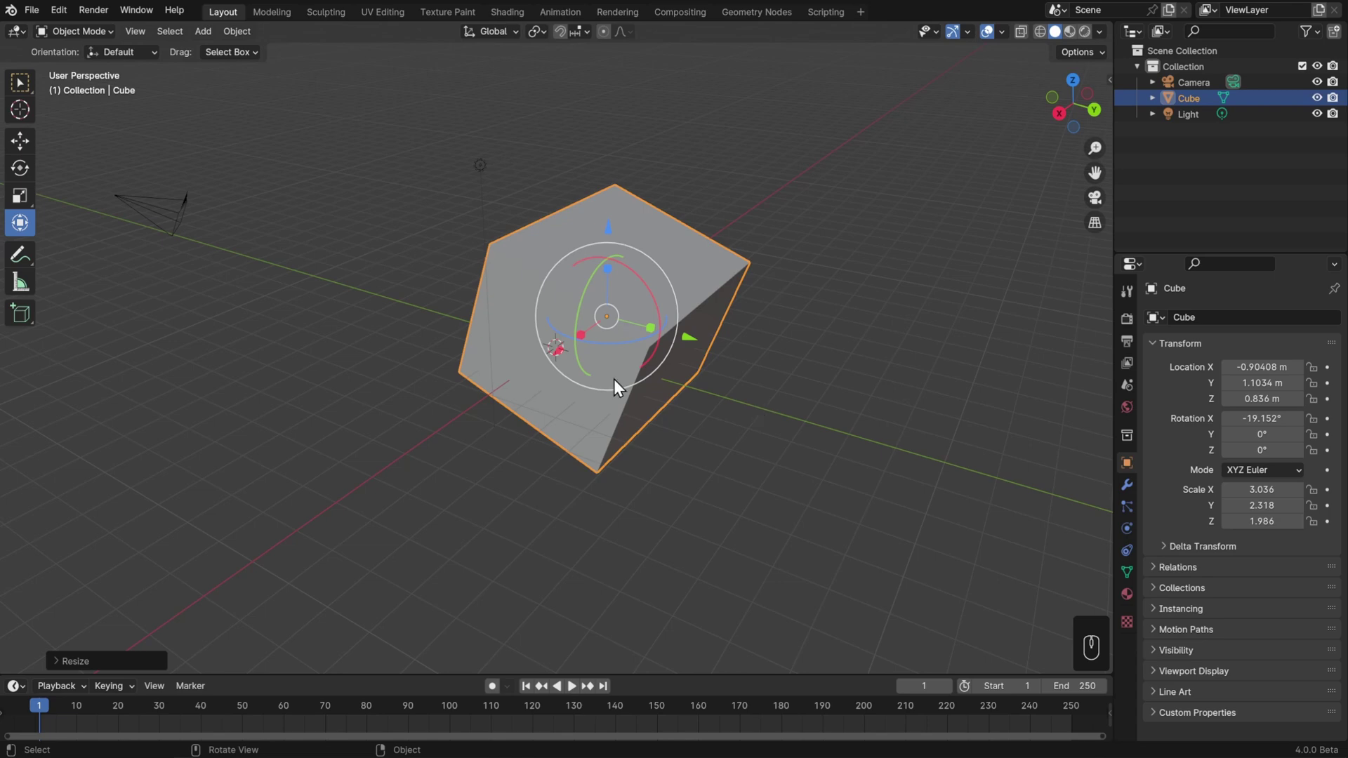
pyautogui.click(33, 97)
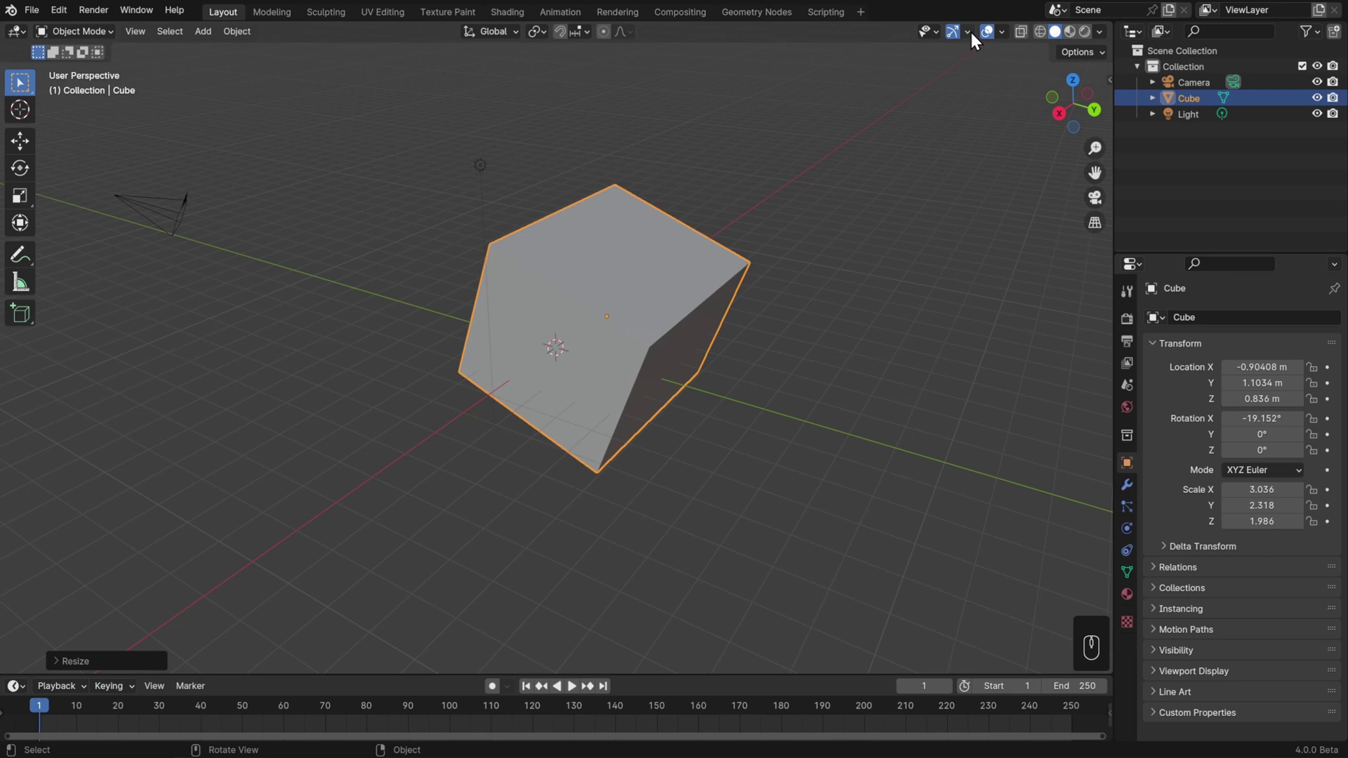
# - Enable the viewport Move gizmo, shift the cube to Y 0.52 m, then hide the gizmo again
pyautogui.moveTo(977, 41); pyautogui.dragTo(820, 252)
pyautogui.click(674, 336)
pyautogui.moveTo(826, 321); pyautogui.dragTo(675, 404)
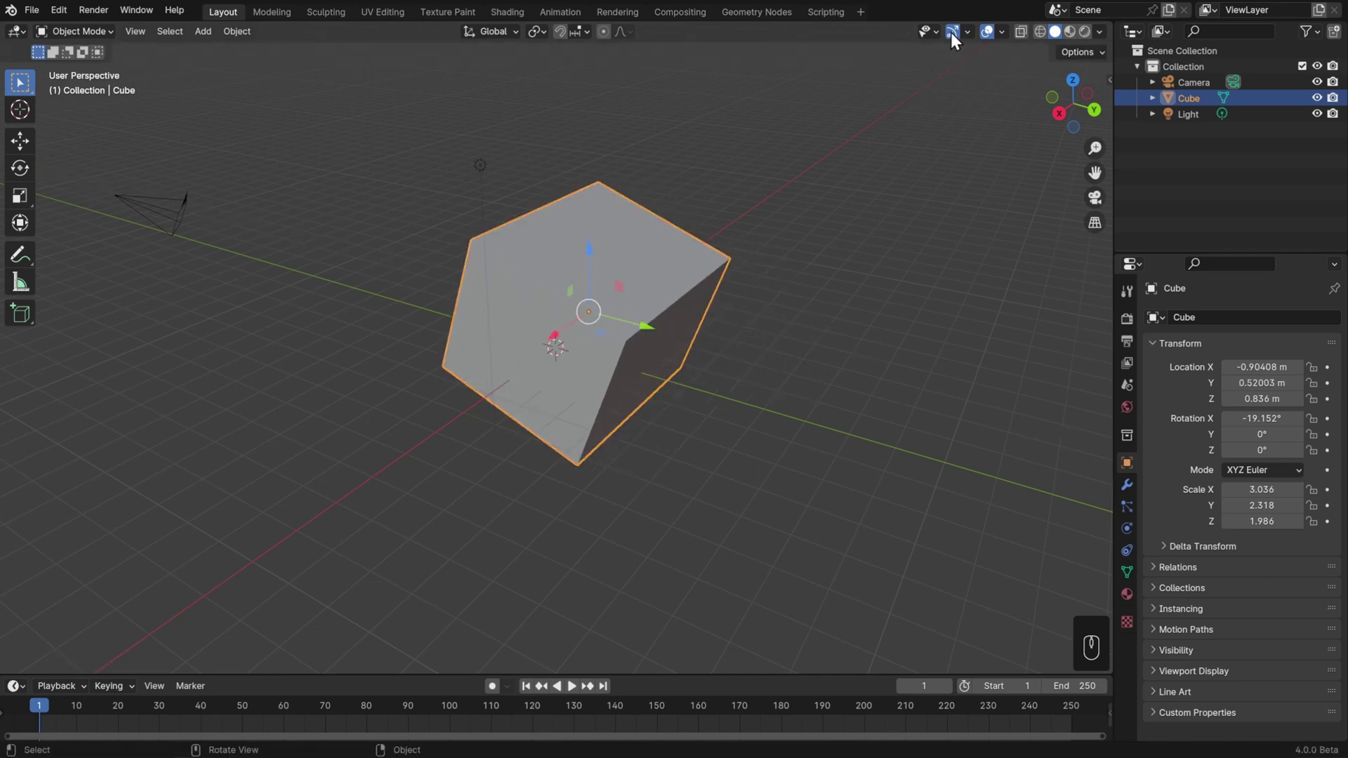
pyautogui.moveTo(979, 43); pyautogui.dragTo(856, 200)
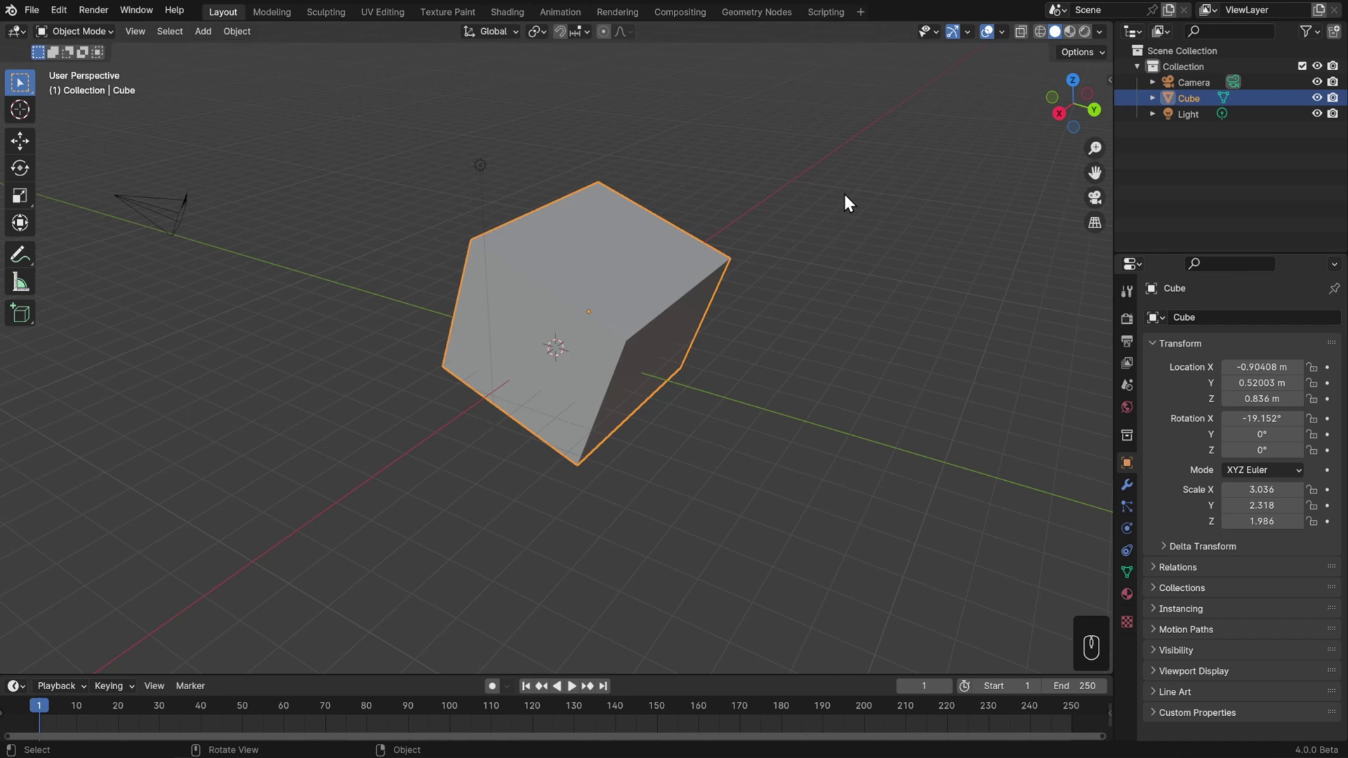
# - Undo every transform until the cube is back in its untouched default state
pyautogui.press('ctrl+z')
pyautogui.press('ctrl+z')
pyautogui.press('ctrl+z')
pyautogui.press('ctrl+z')
pyautogui.press('ctrl+z')
pyautogui.press('ctrl+z')
pyautogui.press('ctrl+z')
pyautogui.press('ctrl+z')
pyautogui.press('ctrl+z')
pyautogui.press('ctrl+z')
pyautogui.press('ctrl+z')
pyautogui.press('ctrl+z')
pyautogui.press('ctrl+z')
pyautogui.press('ctrl+z')
pyautogui.press('ctrl+z')
pyautogui.press('ctrl+z')
pyautogui.press('ctrl+z')
pyautogui.press('ctrl+z')
pyautogui.press('ctrl+z')
pyautogui.press('ctrl+z')
pyautogui.press('ctrl+z')
pyautogui.press('ctrl+z')
pyautogui.press('ctrl+z')
pyautogui.press('ctrl+z')
pyautogui.press('ctrl+z')
pyautogui.press('ctrl+z')
pyautogui.press('ctrl+z')
pyautogui.press('ctrl+z')
pyautogui.press('ctrl+z')
pyautogui.press('ctrl+z')
pyautogui.press('ctrl+z')
pyautogui.press('ctrl+z')
pyautogui.press('ctrl+z')
pyautogui.press('ctrl+z')
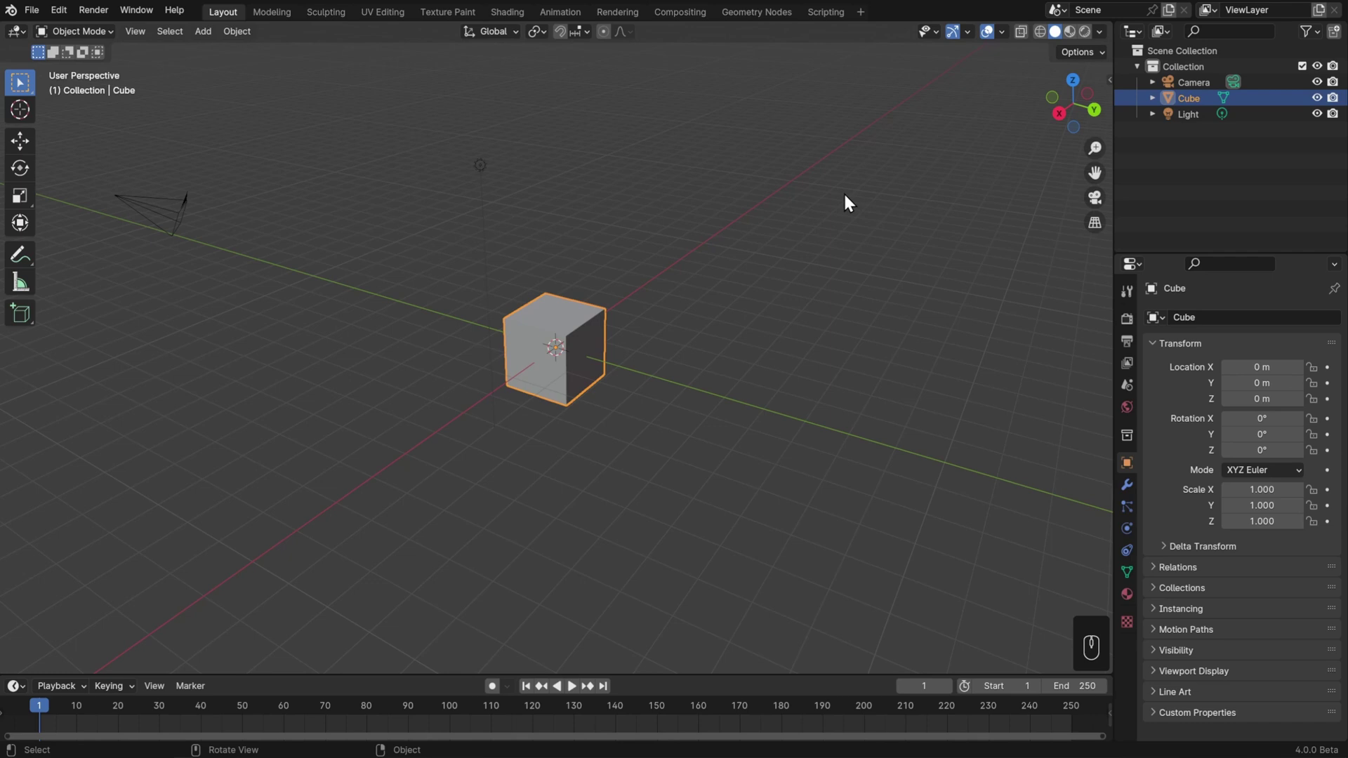
# - Redo the edits up to zero rotation and scales 2.34, 2.56 and 2.88
pyautogui.press('ctrl+shift+z')
pyautogui.press('ctrl+shift+z')
pyautogui.press('ctrl+shift+z')
pyautogui.press('ctrl+shift+z')
pyautogui.press('ctrl+shift+z')
pyautogui.press('ctrl+shift+z')
pyautogui.press('ctrl+shift+z')
pyautogui.press('ctrl+shift+z')
pyautogui.press('ctrl+z')
pyautogui.press('ctrl+z')
pyautogui.press('ctrl+z')
pyautogui.press('ctrl+shift+z')
pyautogui.press('ctrl+shift+z')
pyautogui.press('ctrl+shift+z')
pyautogui.press('ctrl+shift+z')
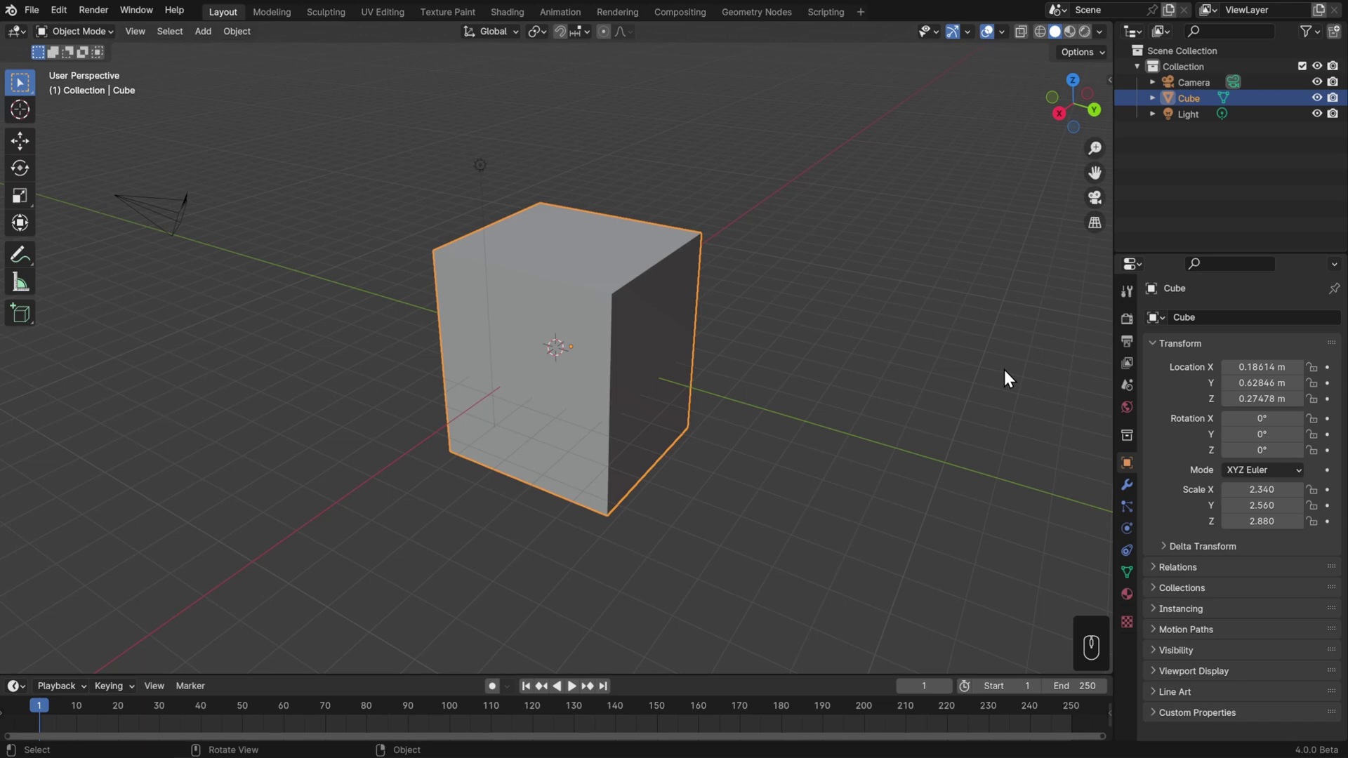
# - Reset the cube's location, rotation and scale to defaults through Object > Clear
pyautogui.moveTo(257, 38); pyautogui.dragTo(493, 106)
pyautogui.moveTo(250, 42); pyautogui.dragTo(438, 118)
pyautogui.moveTo(237, 34); pyautogui.dragTo(459, 130)
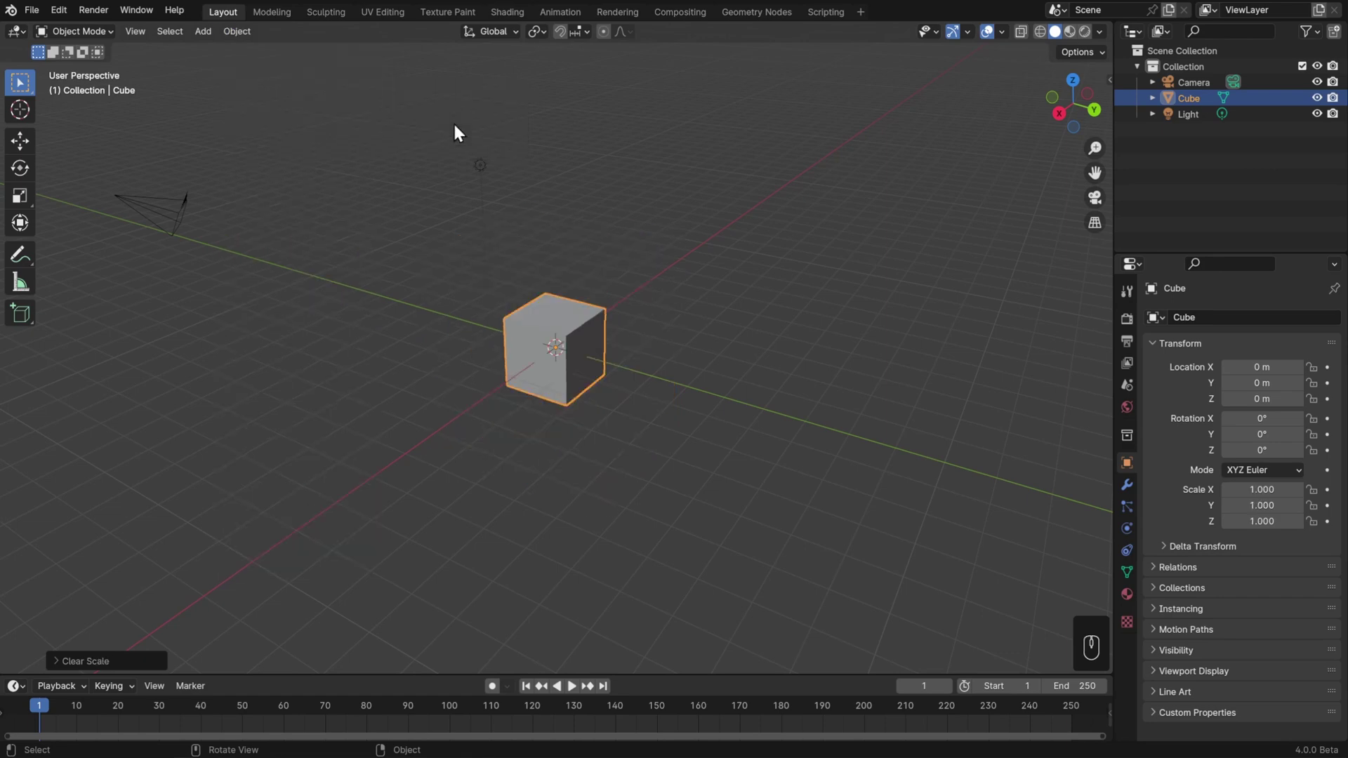
pyautogui.moveTo(240, 36); pyautogui.dragTo(608, 202)
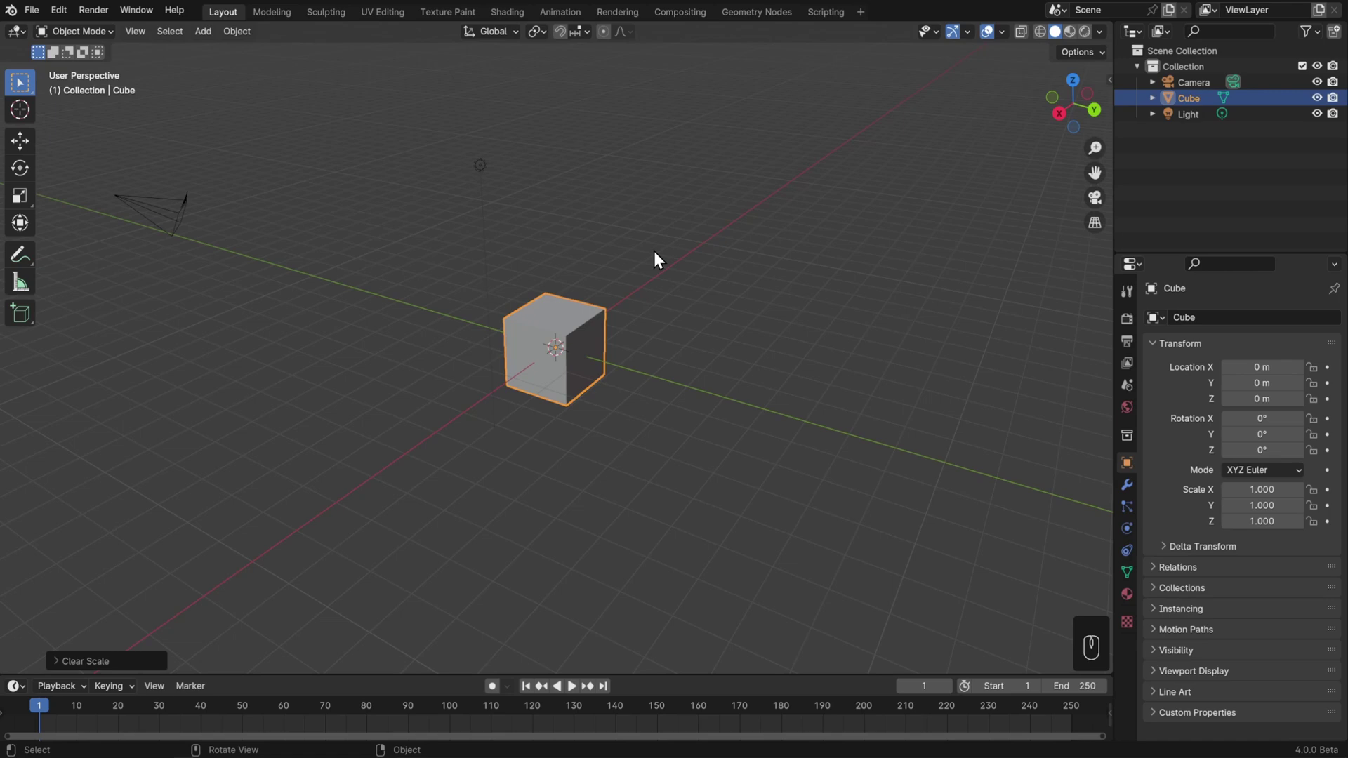
pyautogui.moveTo(257, 37); pyautogui.dragTo(617, 173)
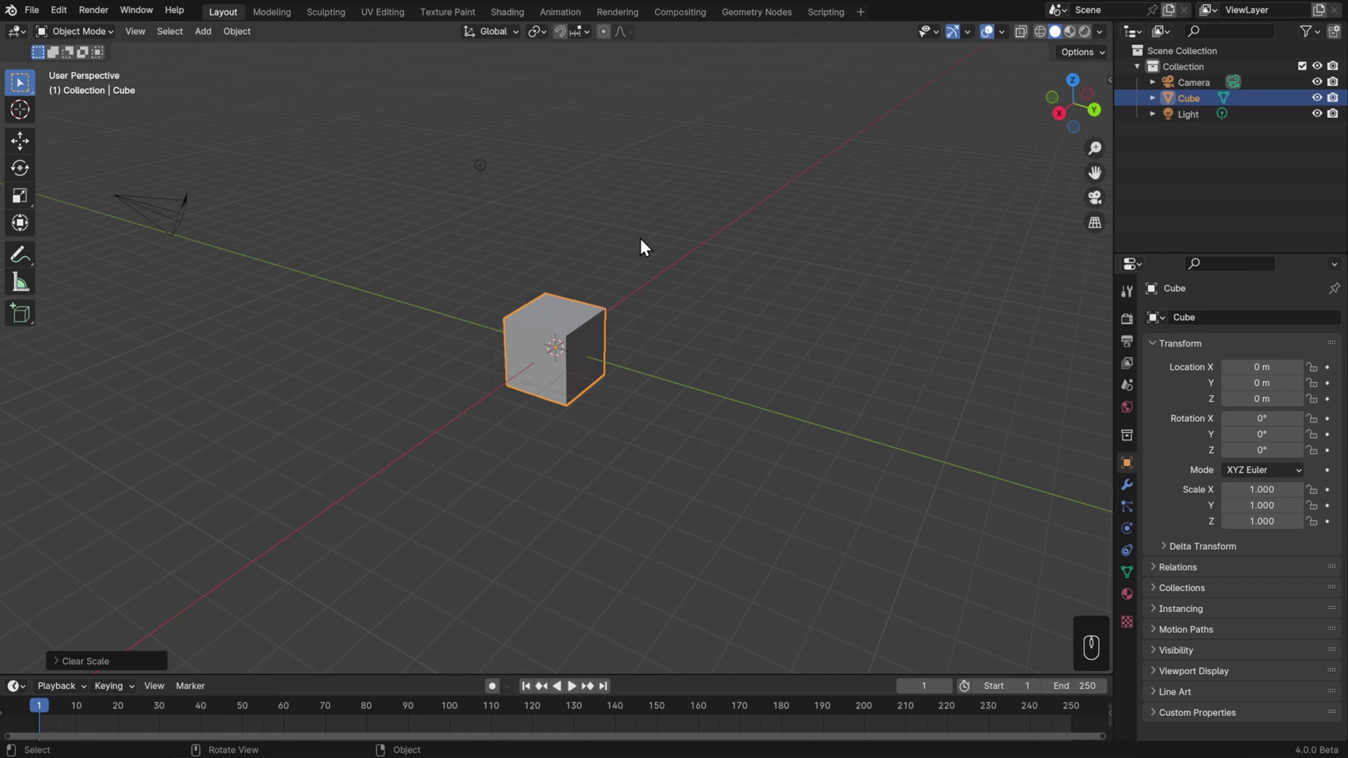
# - Move and rotate the cube with G and R, then shrink it uniformly to about 0.505
pyautogui.press('g')
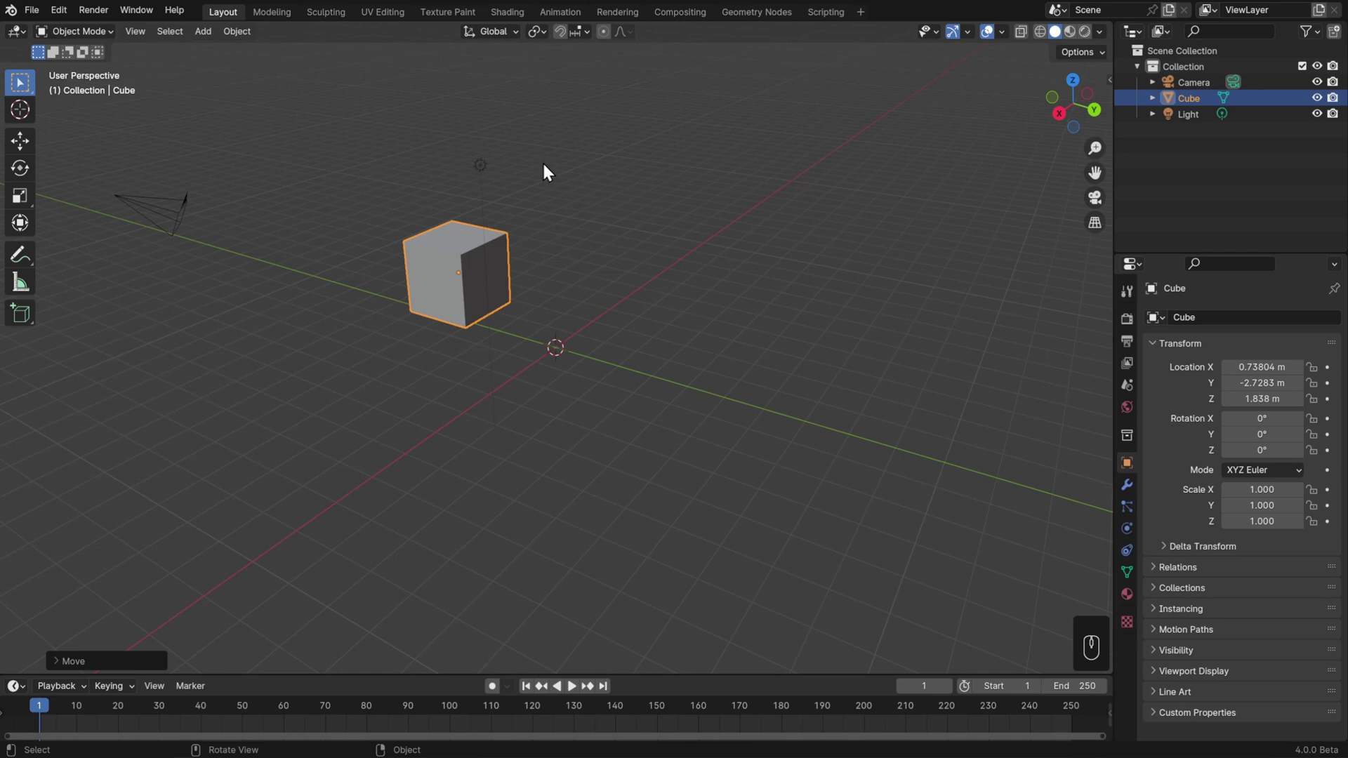
pyautogui.press('g')
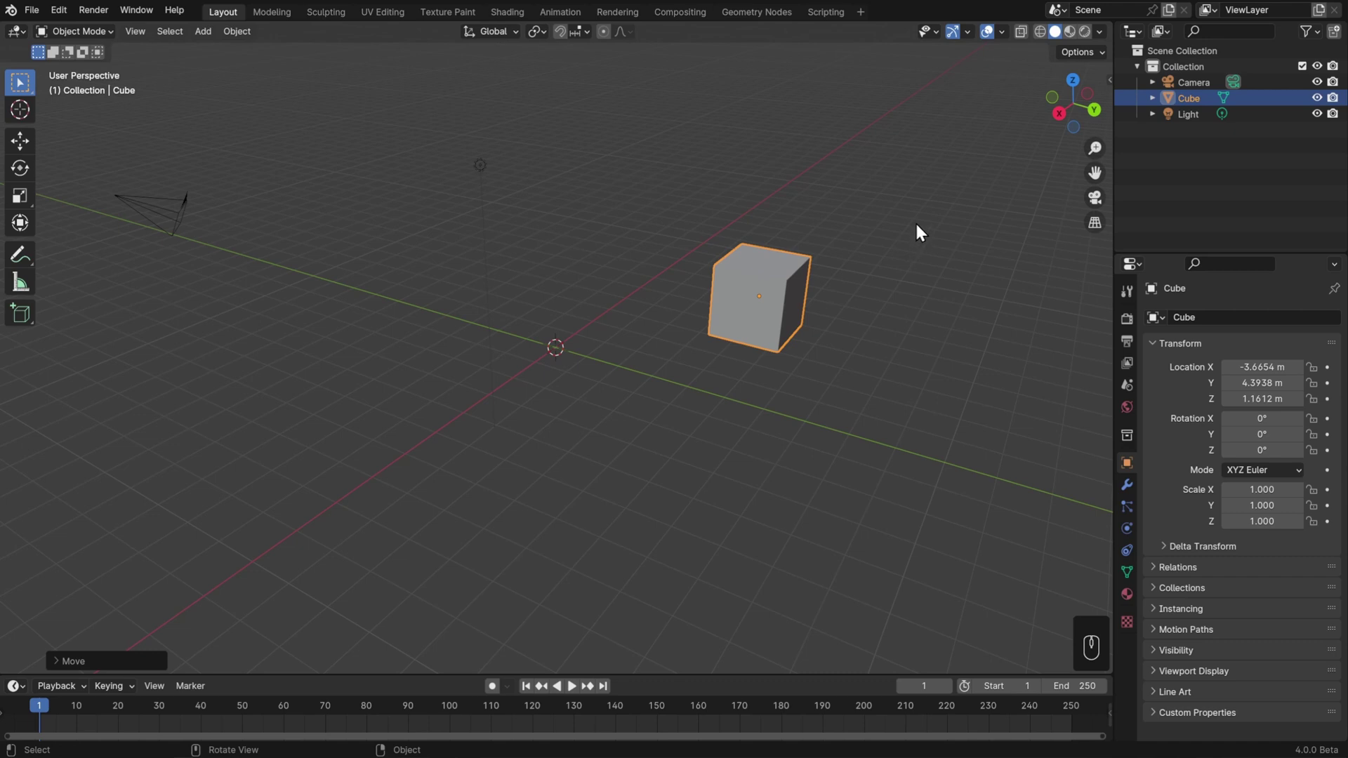
pyautogui.press('r')
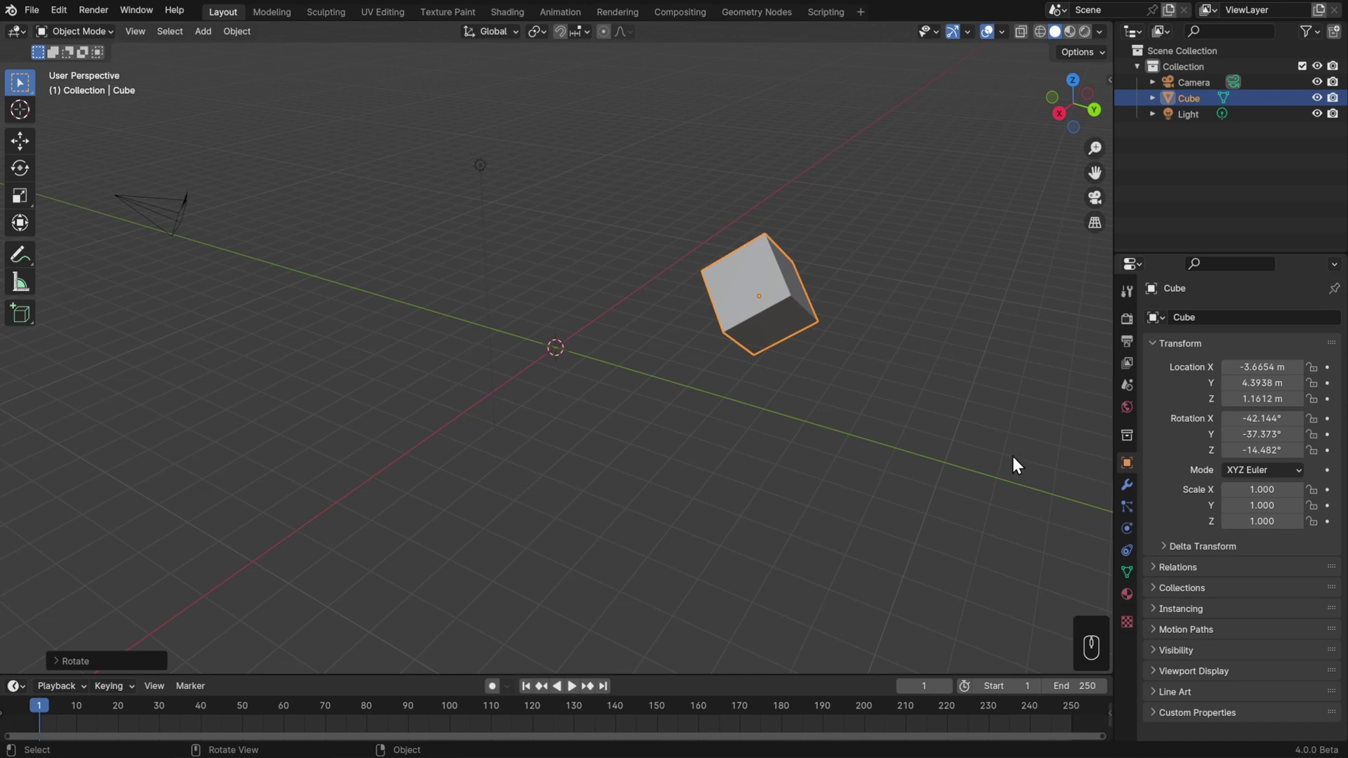
pyautogui.press('s')
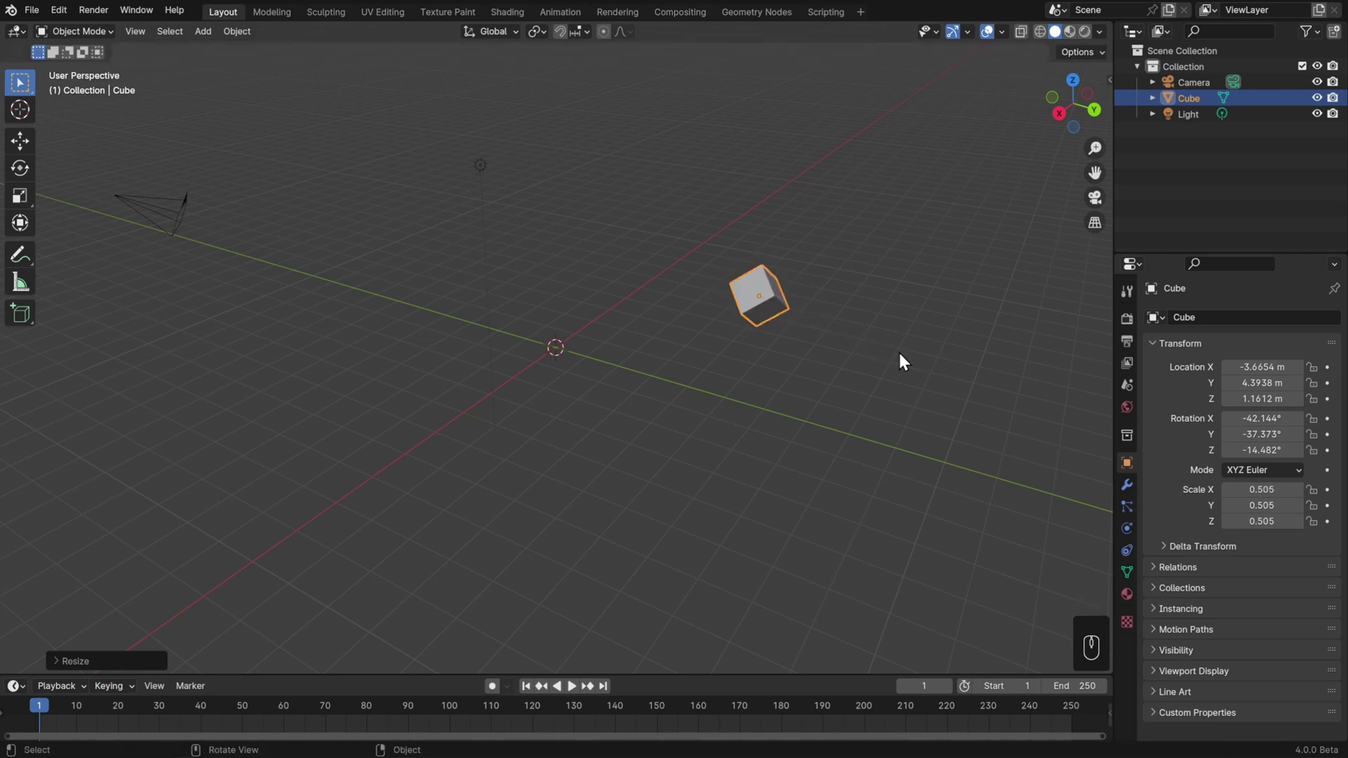
# - Raise the cube to about Z 2.84 m and spin it further around its Z axis
pyautogui.press('g')
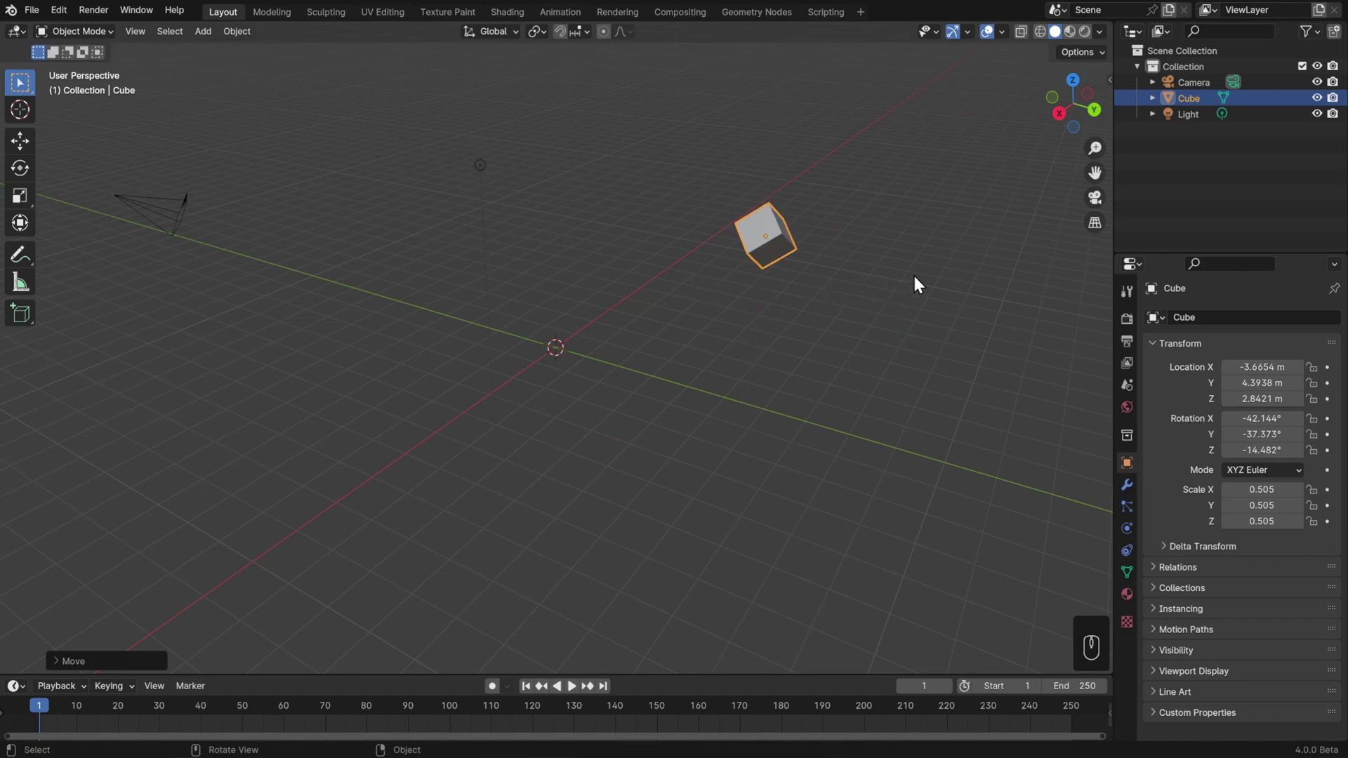
pyautogui.press('r')
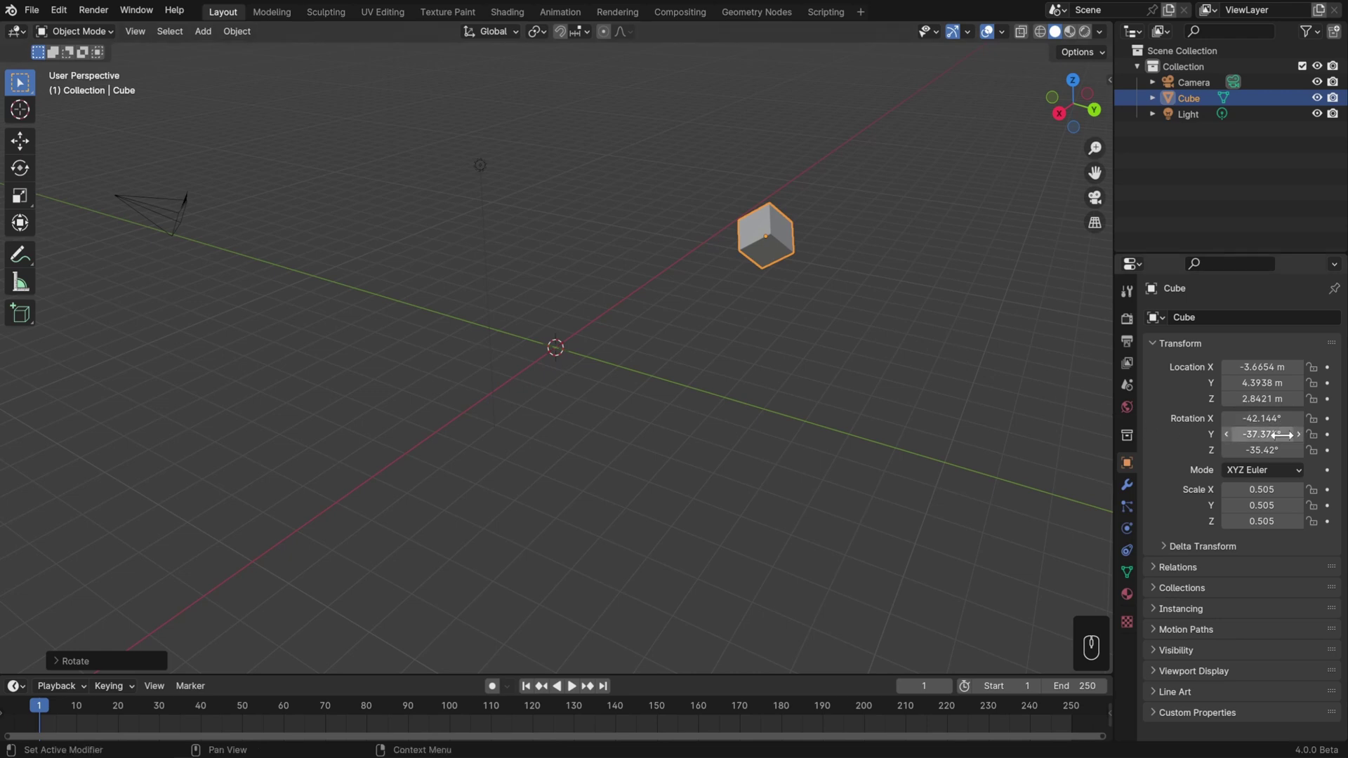
# - Clear the cube's rotation, then scale it to 3.700 on Z keeping 0.505 on X and Y
pyautogui.press('BackSpace')
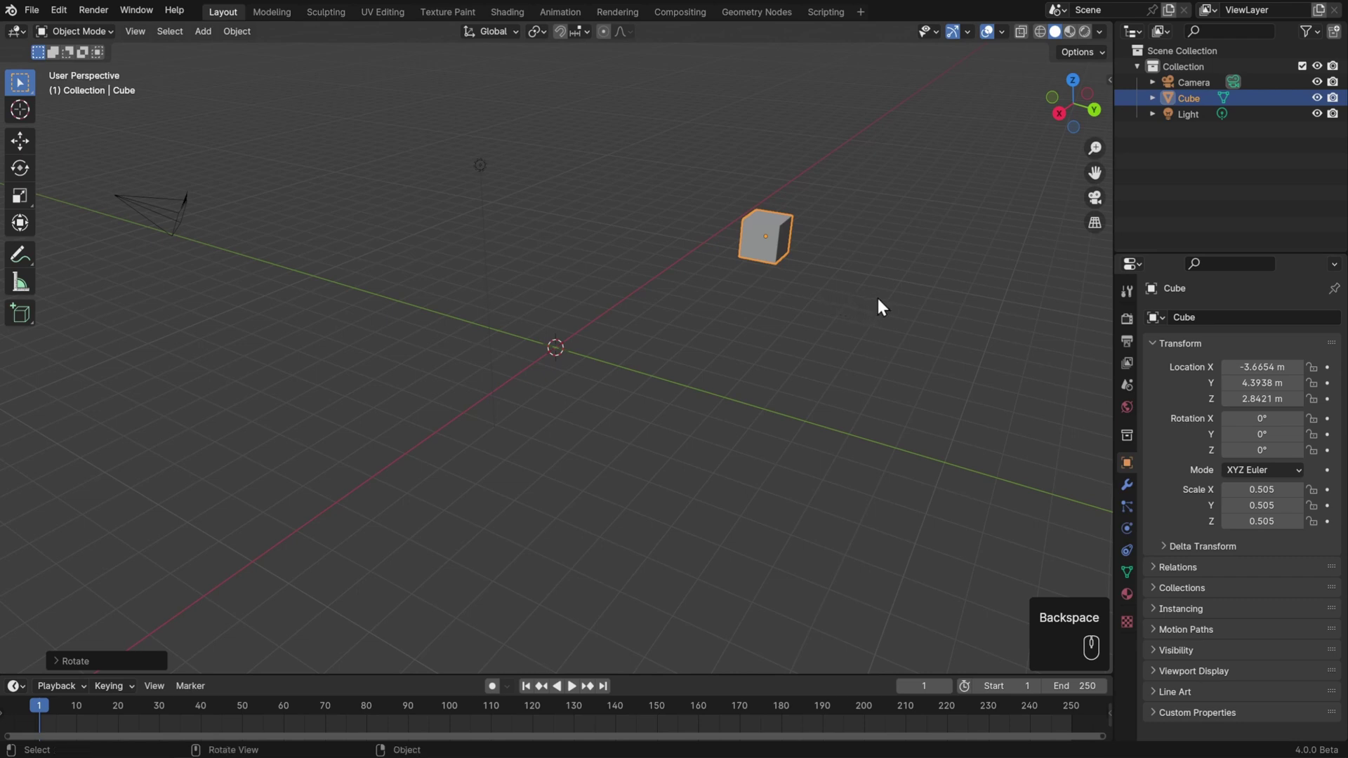
pyautogui.press('s')
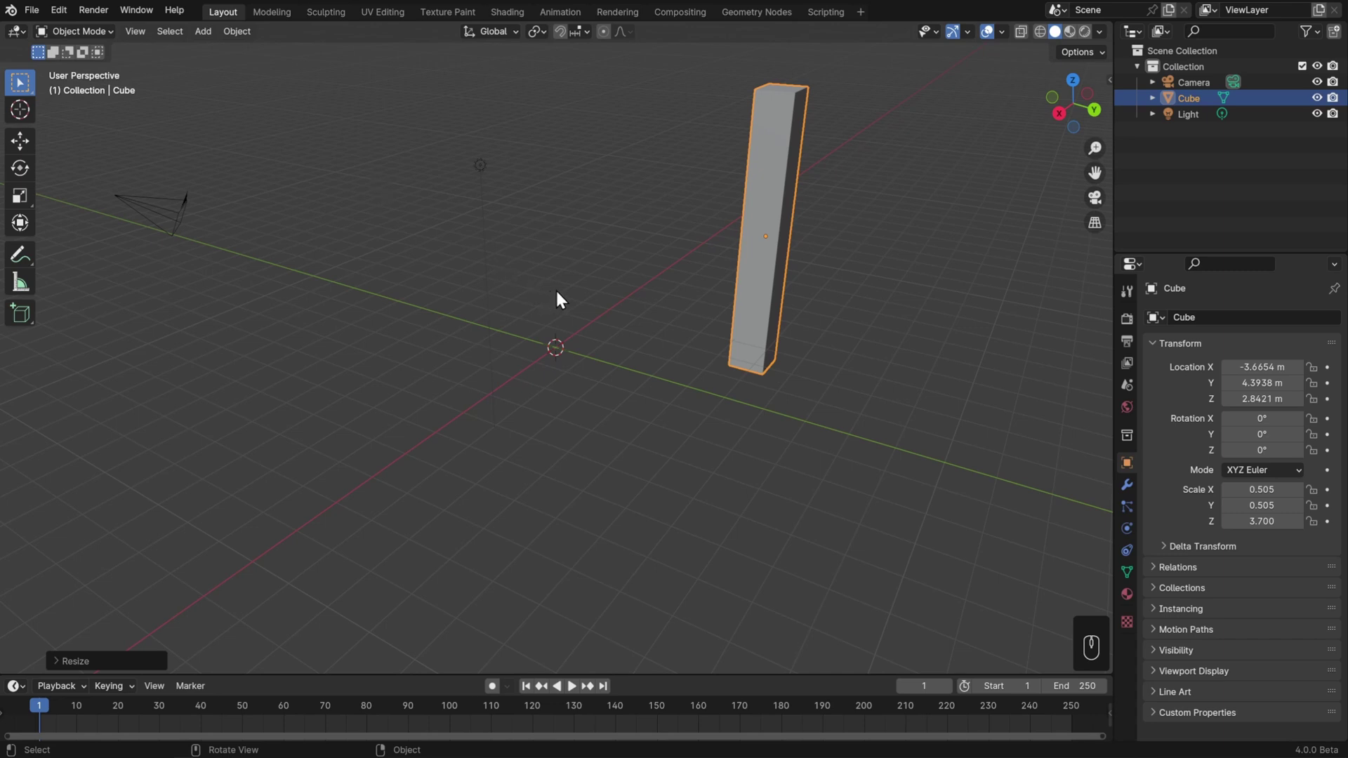
# - Shift the pillar 4 m along X in two 2 m moves, then raise it 1 m on Z
pyautogui.moveTo(569, 310); pyautogui.dragTo(689, 339)
pyautogui.moveTo(680, 303); pyautogui.dragTo(571, 484)
pyautogui.moveTo(583, 478); pyautogui.dragTo(656, 460)
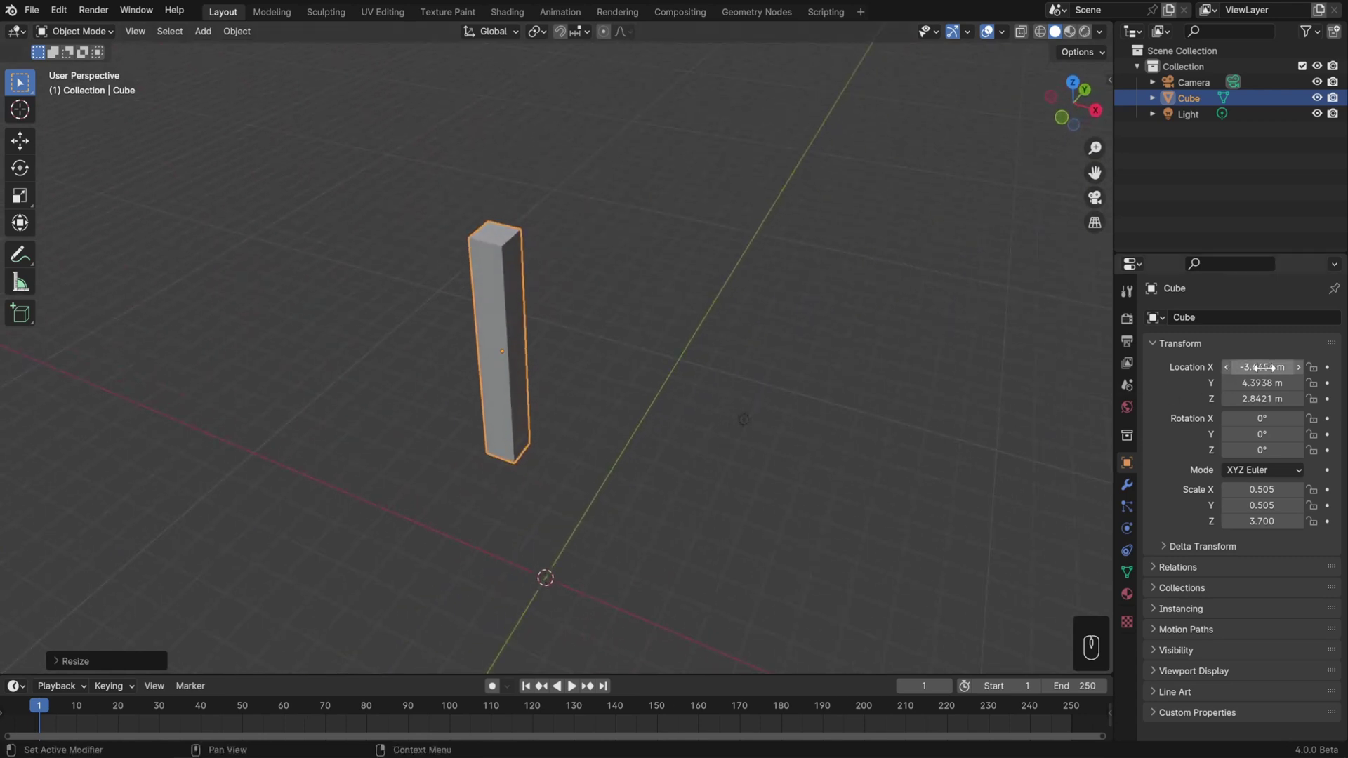
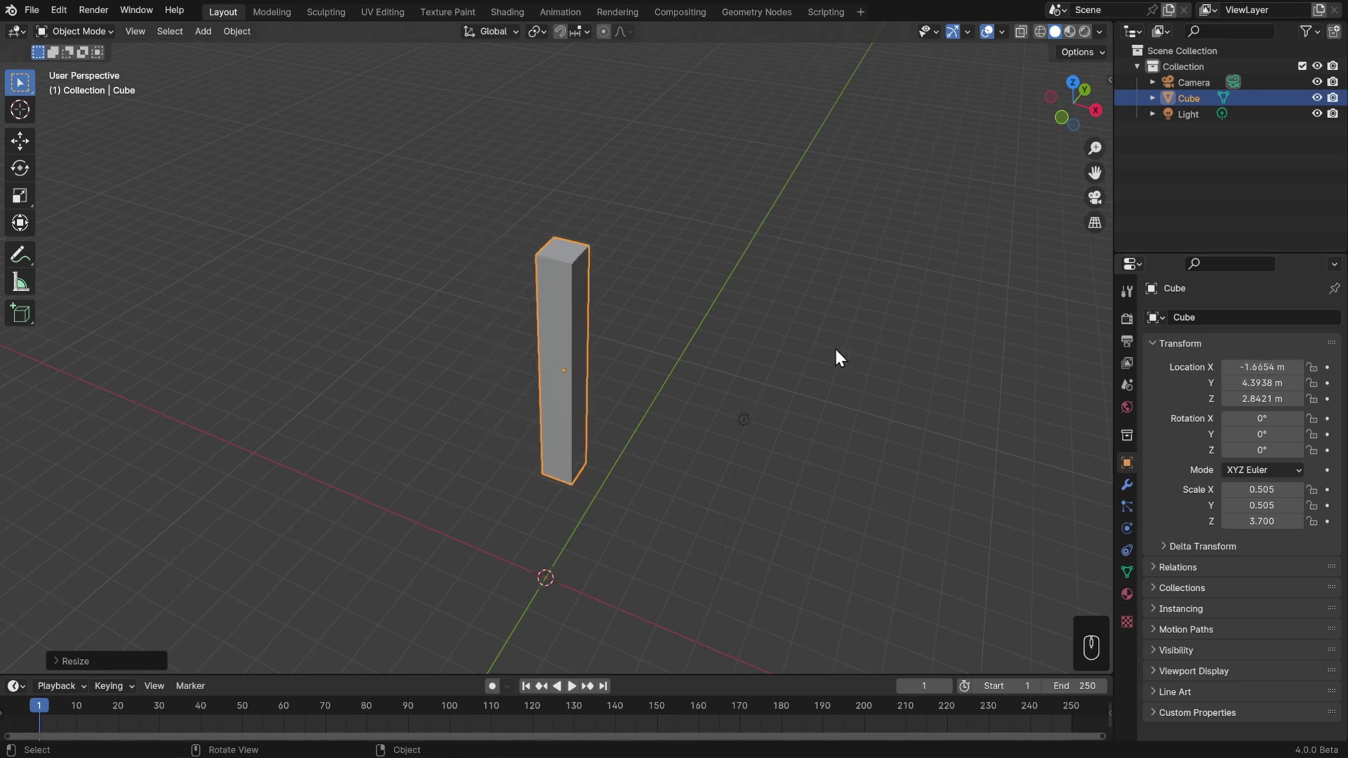
pyautogui.press('g')
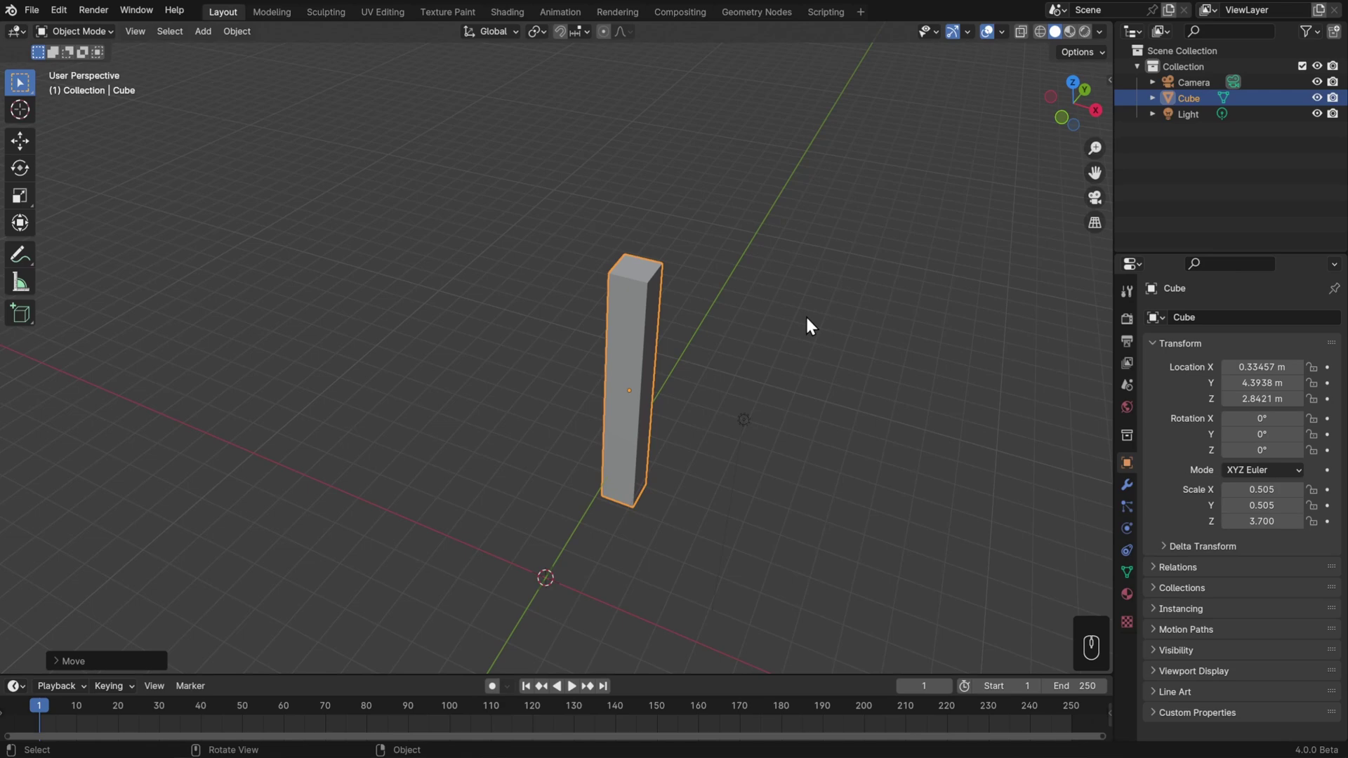
pyautogui.press('g')
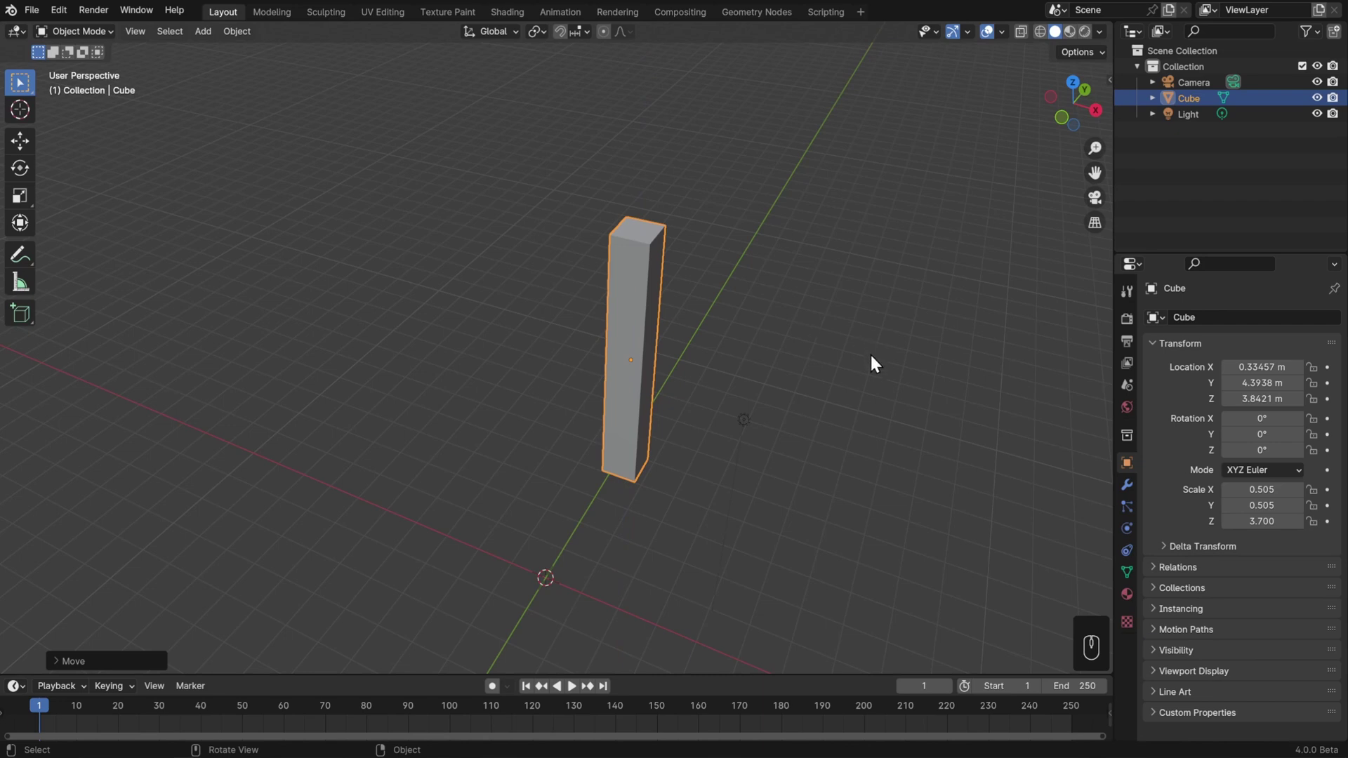
# - Tilt the pillar 10° about X, then start doubling its scale and cancel it
pyautogui.moveTo(863, 365); pyautogui.dragTo(834, 362)
pyautogui.moveTo(850, 368); pyautogui.dragTo(824, 320)
pyautogui.press('r')
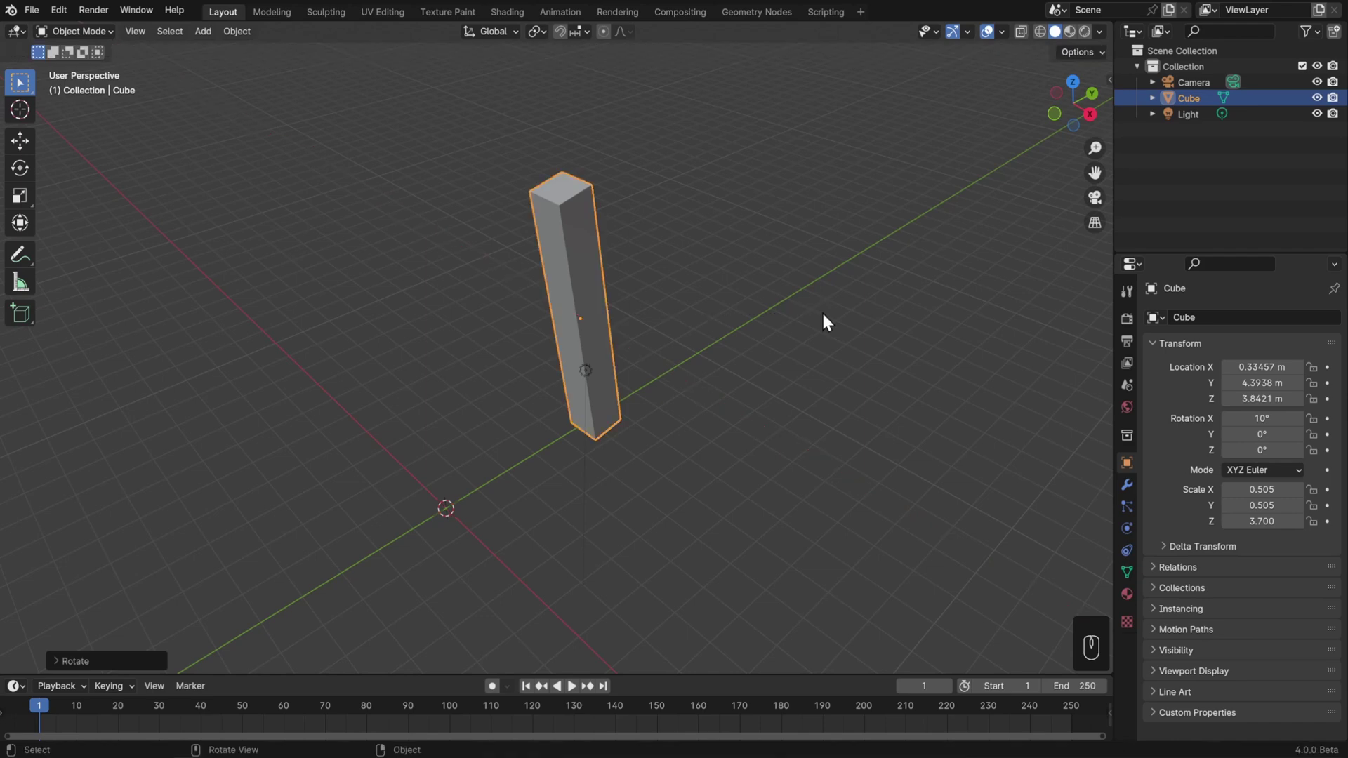
pyautogui.press('s')
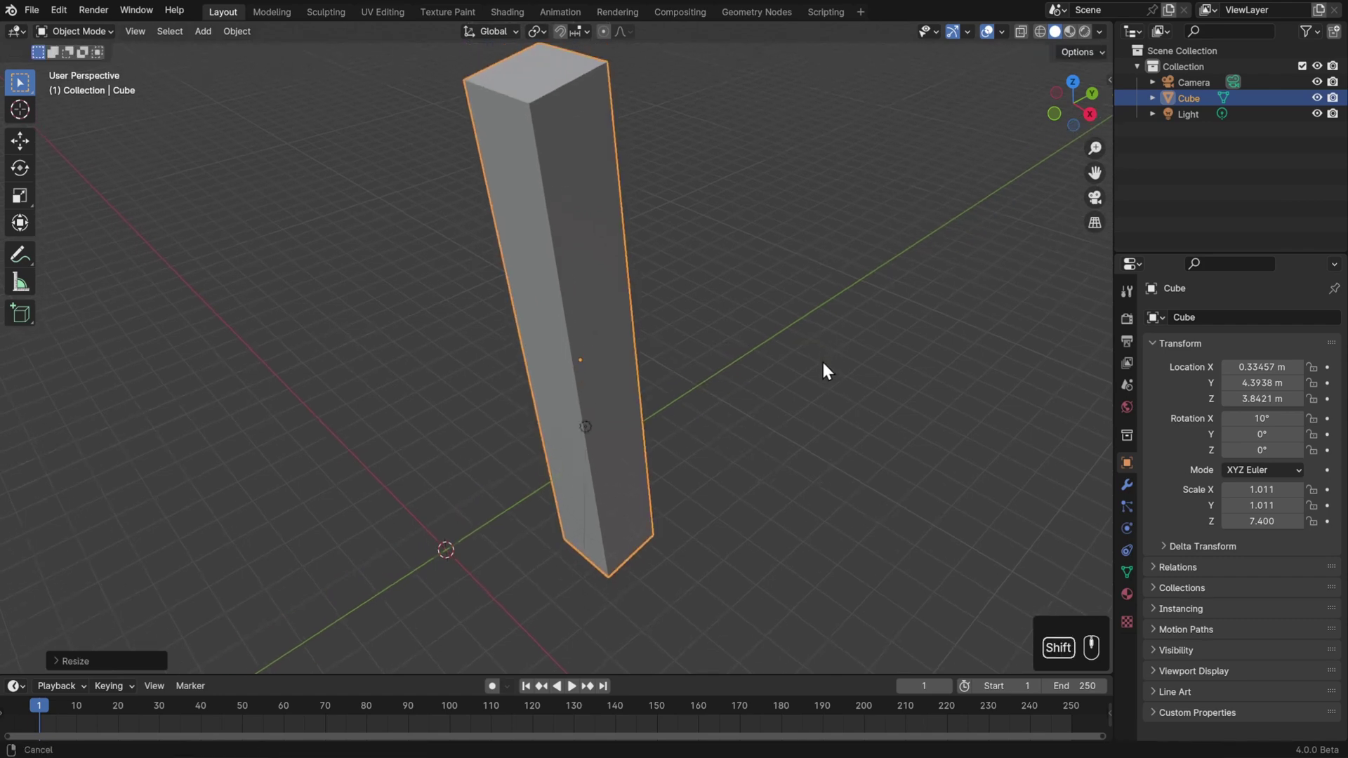
pyautogui.press('s')
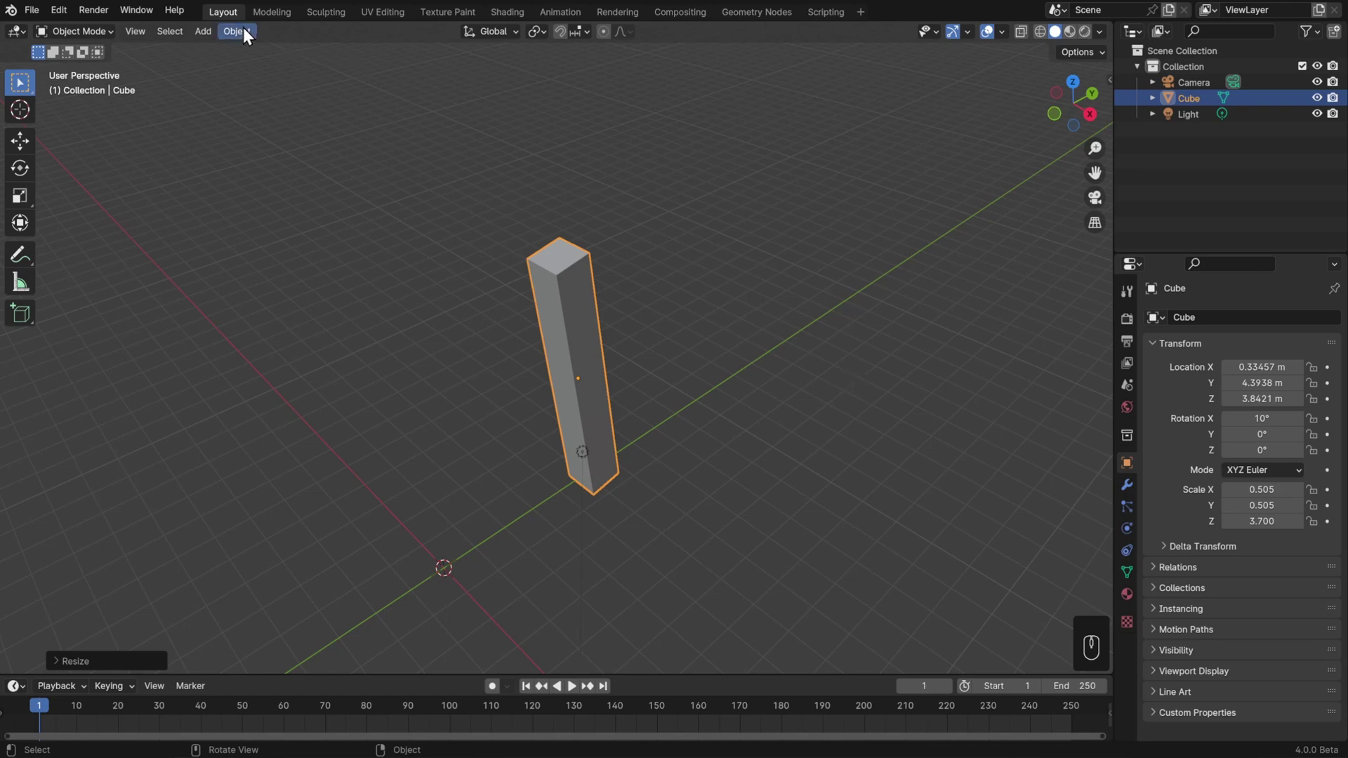
# - Clear the pillar's location via Object > Clear > Location, returning it to the origin
pyautogui.moveTo(252, 36); pyautogui.dragTo(507, 108)
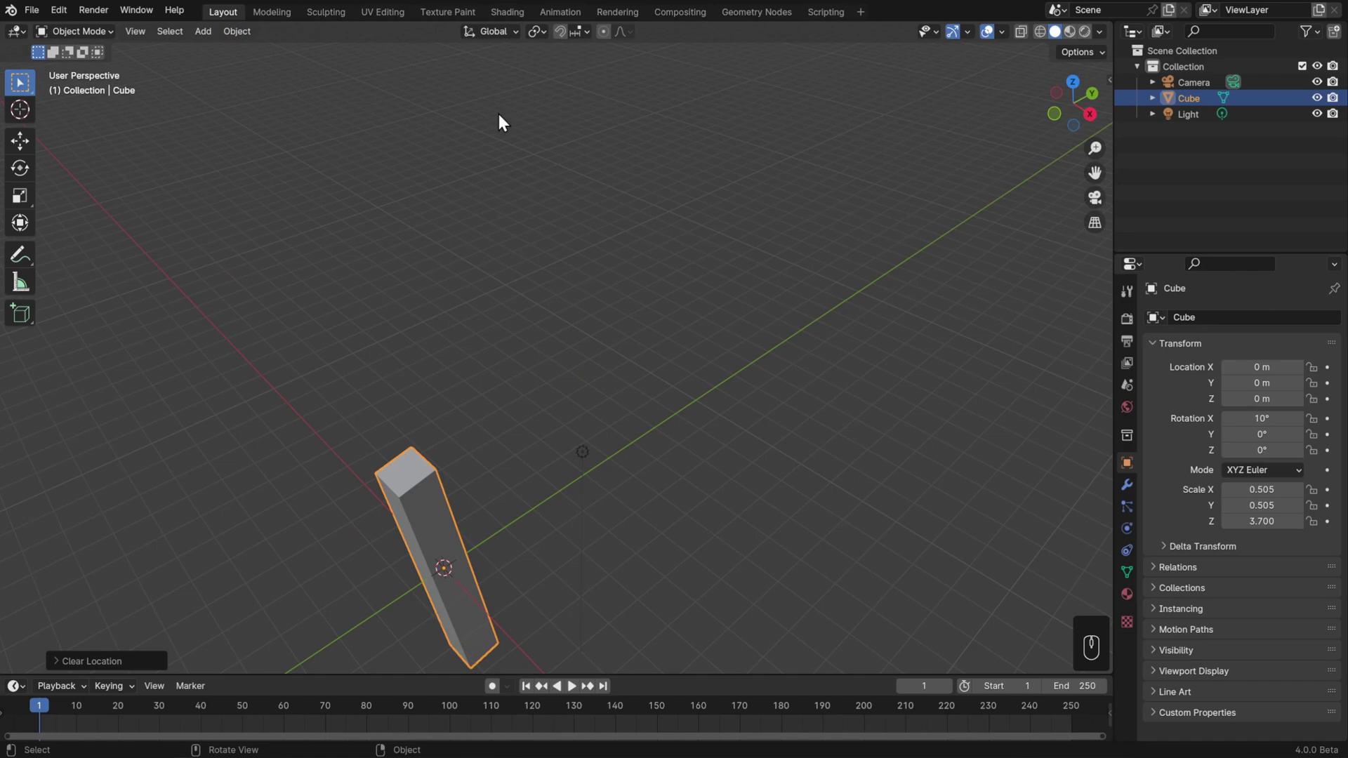
pyautogui.moveTo(570, 409); pyautogui.dragTo(602, 309)
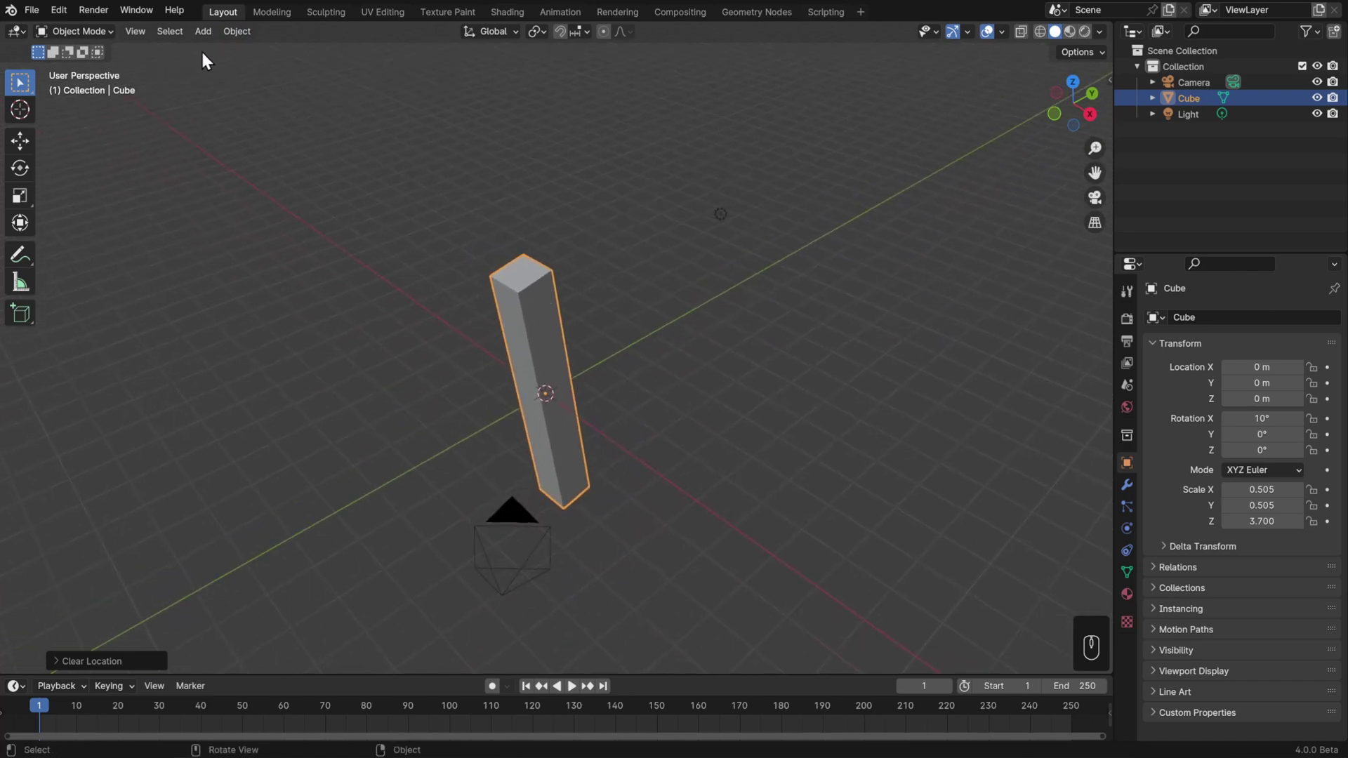
pyautogui.moveTo(148, 40); pyautogui.dragTo(201, 145)
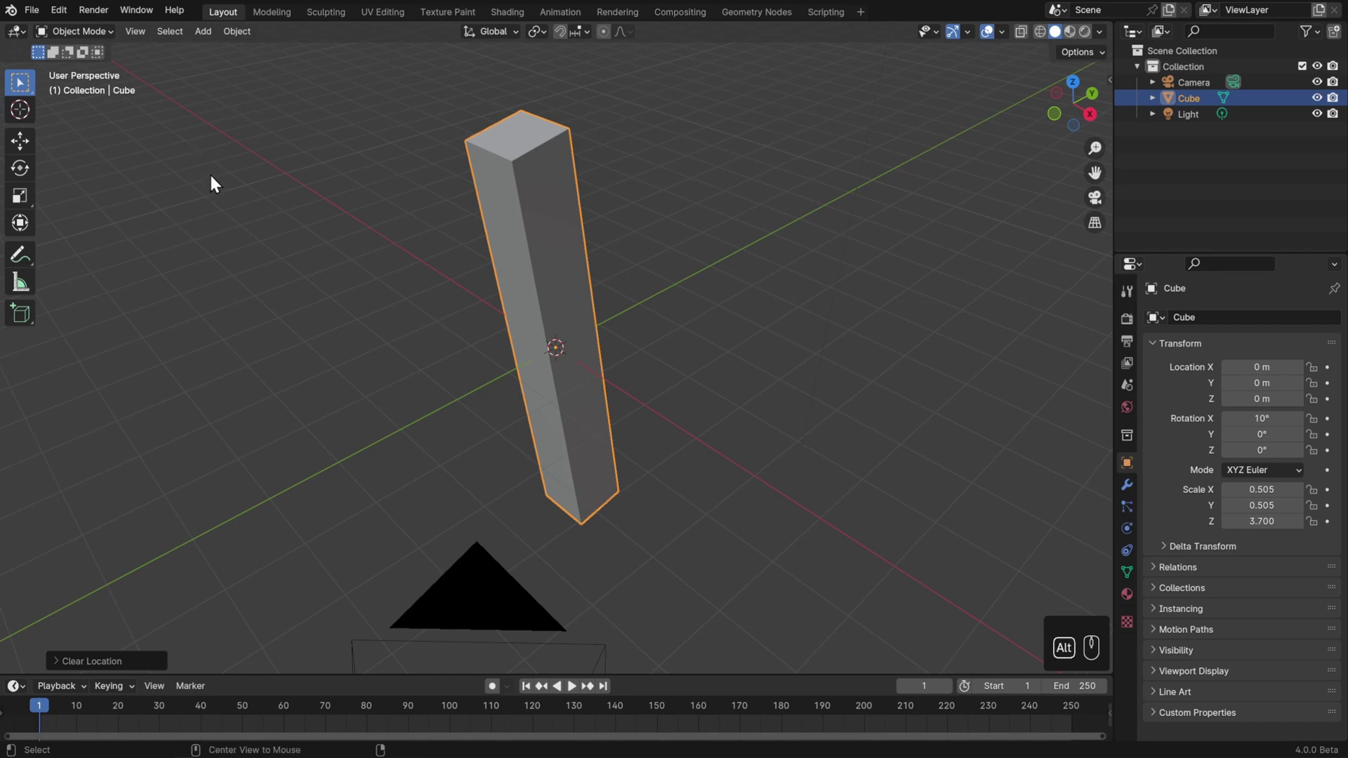
# - Clear rotation and scale back to a 1.000 cube, undoing and redoing the scale clear
pyautogui.press('alt+r')
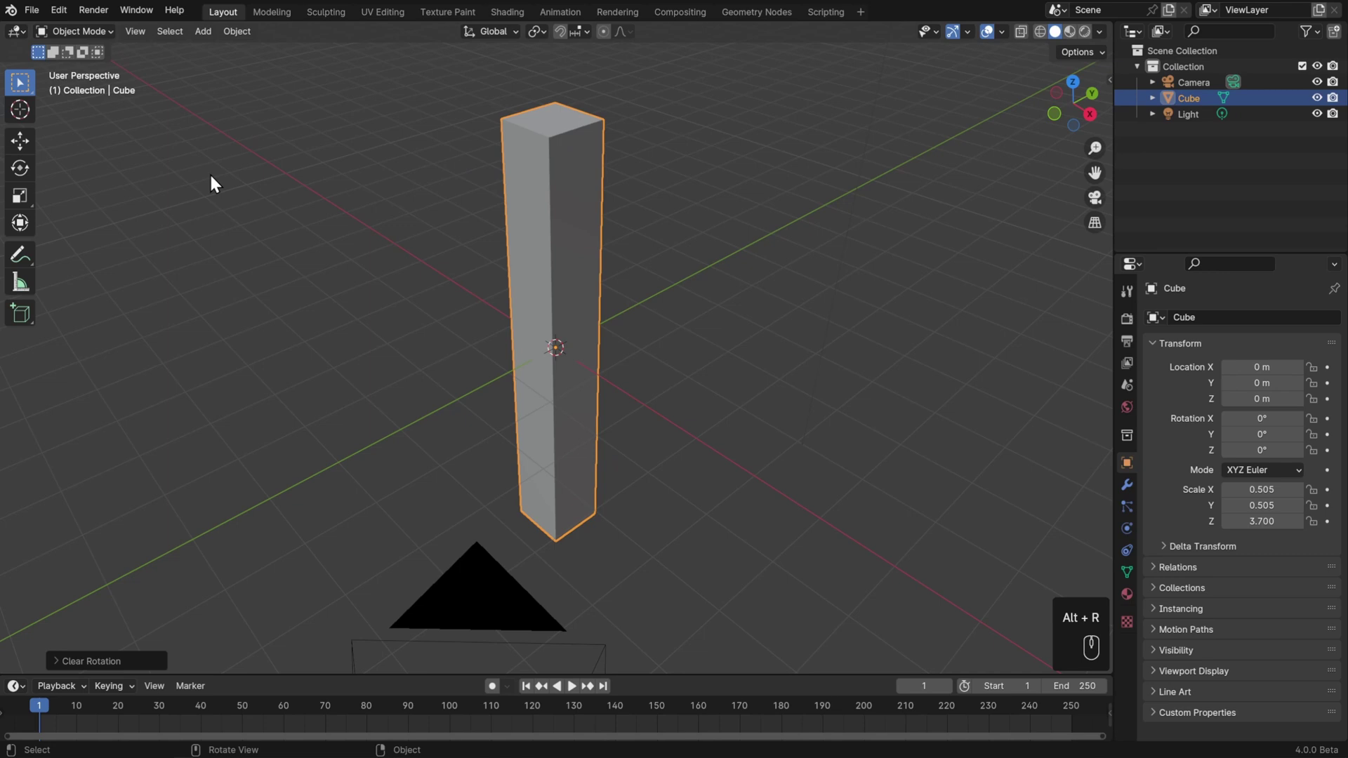
pyautogui.press('alt+s')
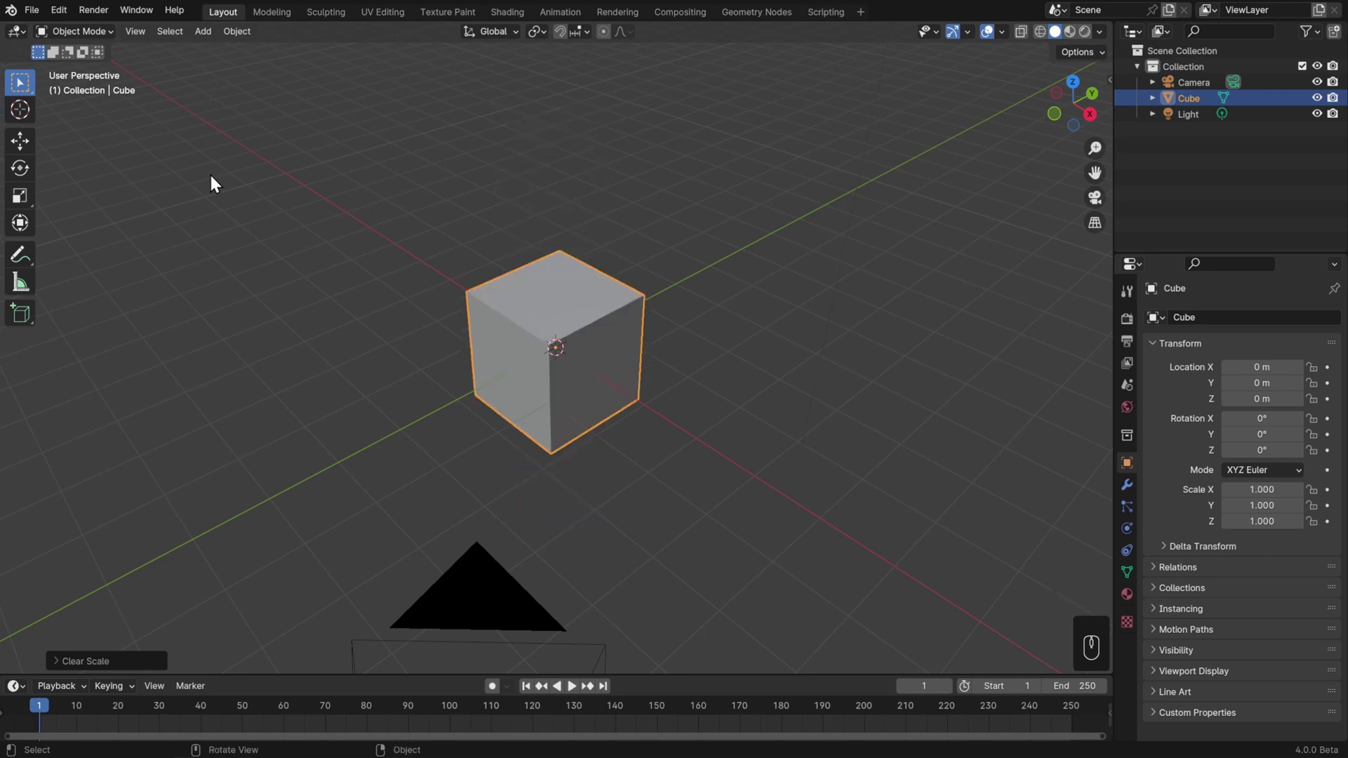
pyautogui.press('ctrl+z')
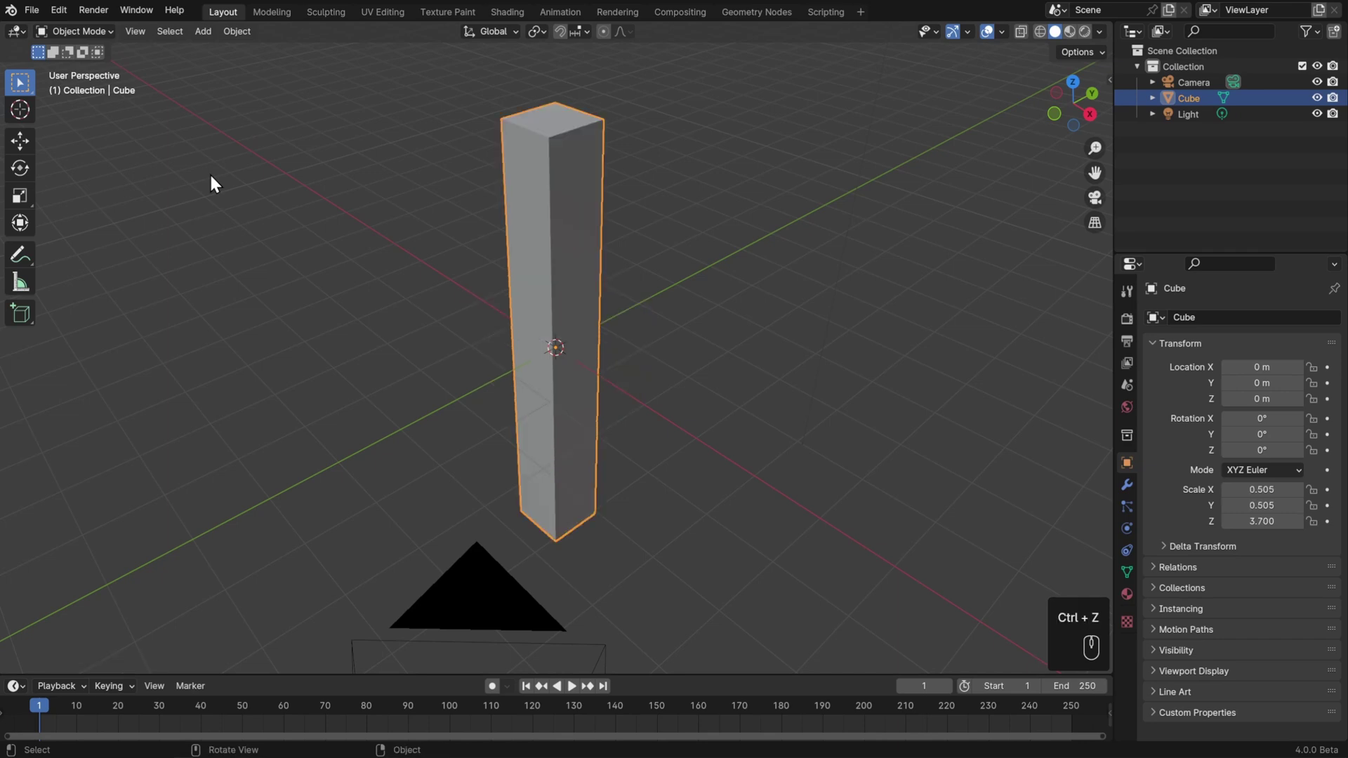
pyautogui.press('ctrl+shift+z')
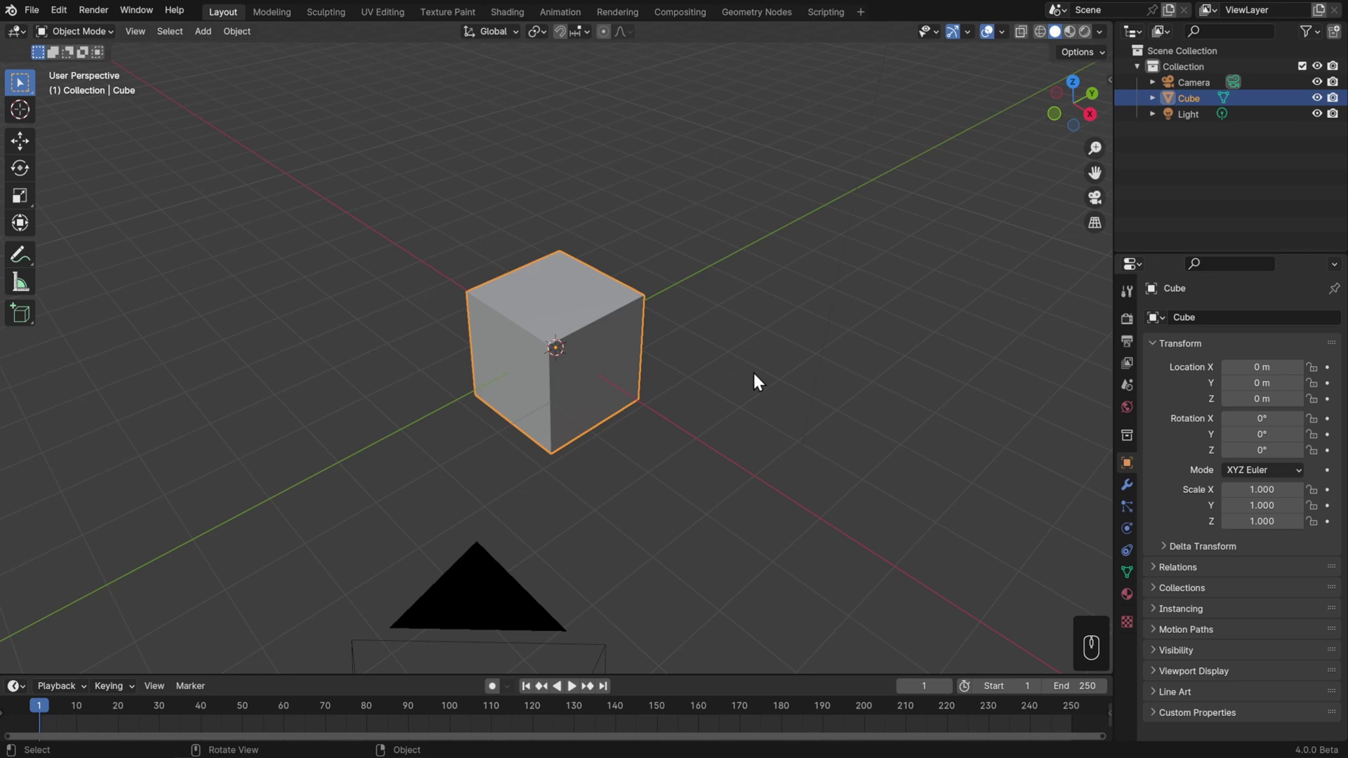
# - Move the cube, set X 0.3, Y 2, Z 0.5 m in the Move redo panel, and recall it with F9
pyautogui.press('g')
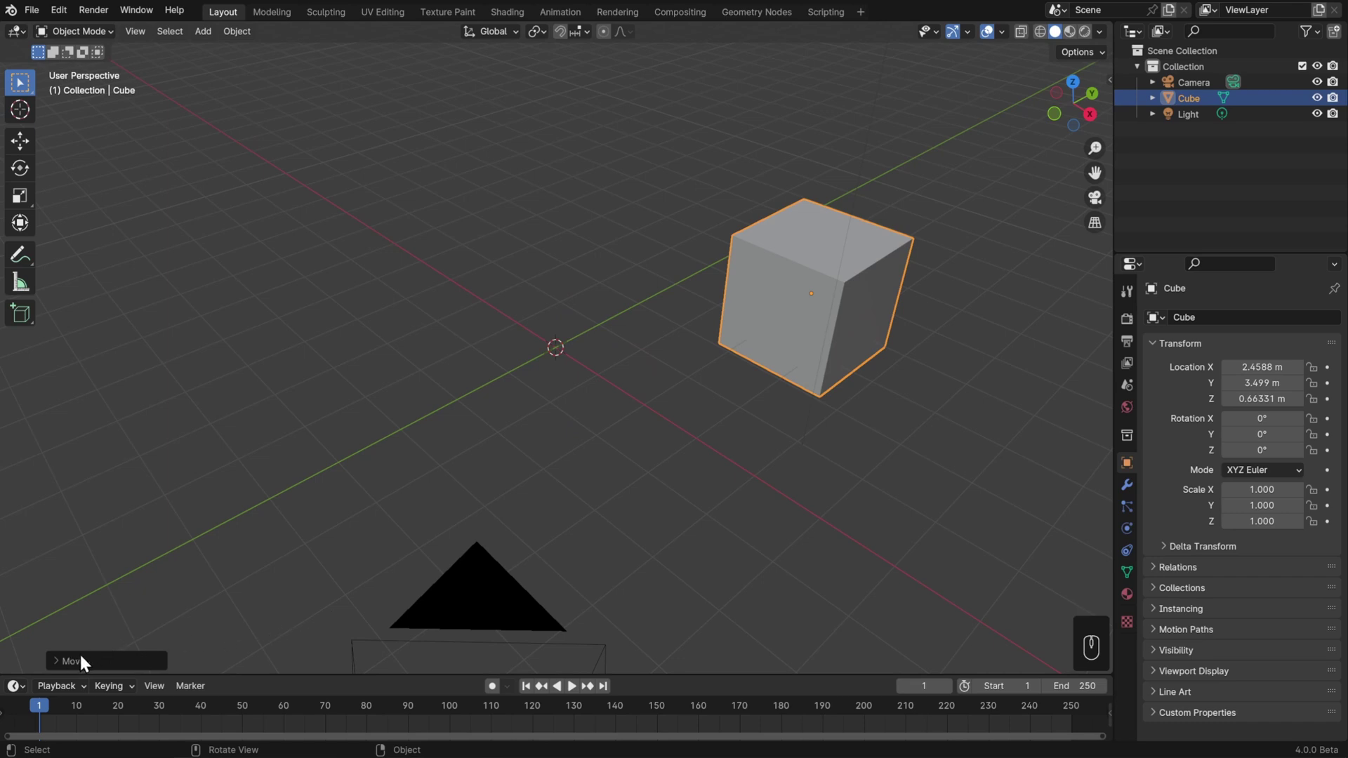
pyautogui.click(59, 667)
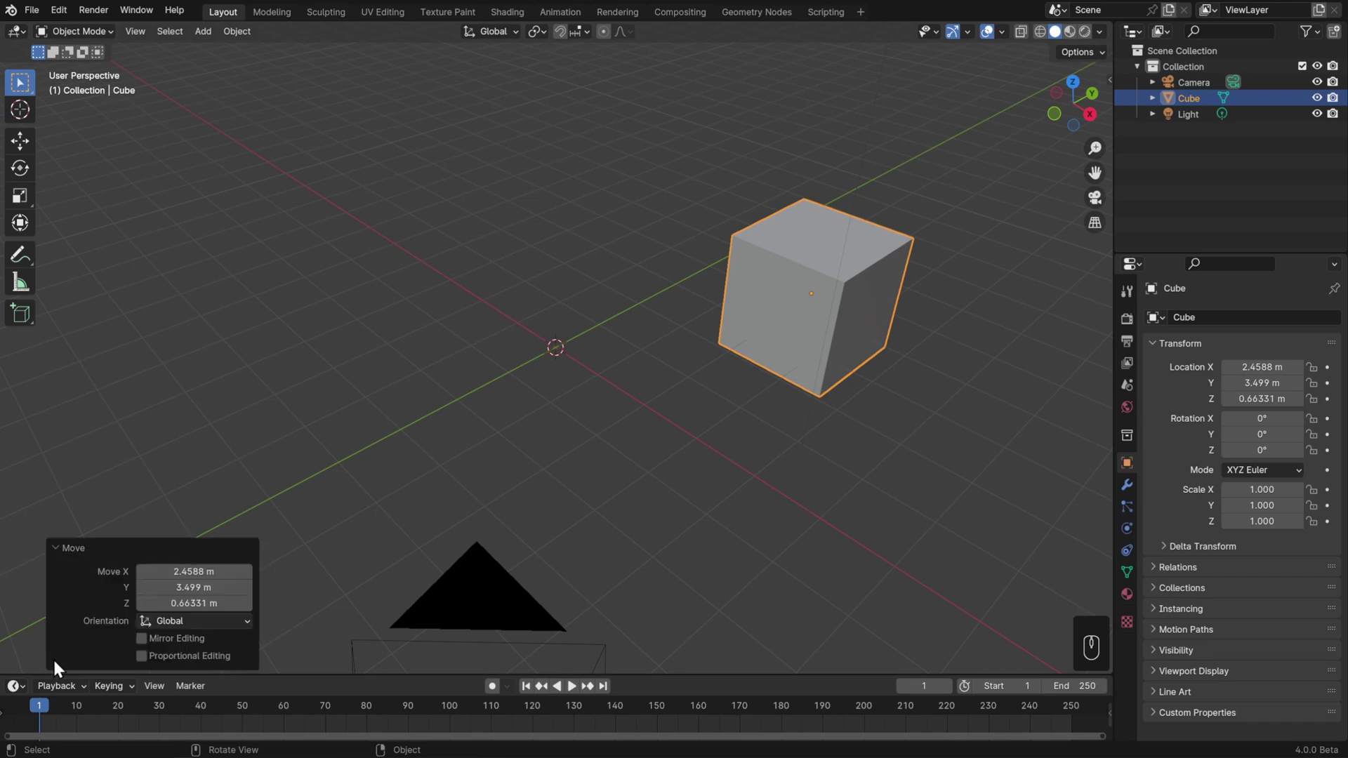
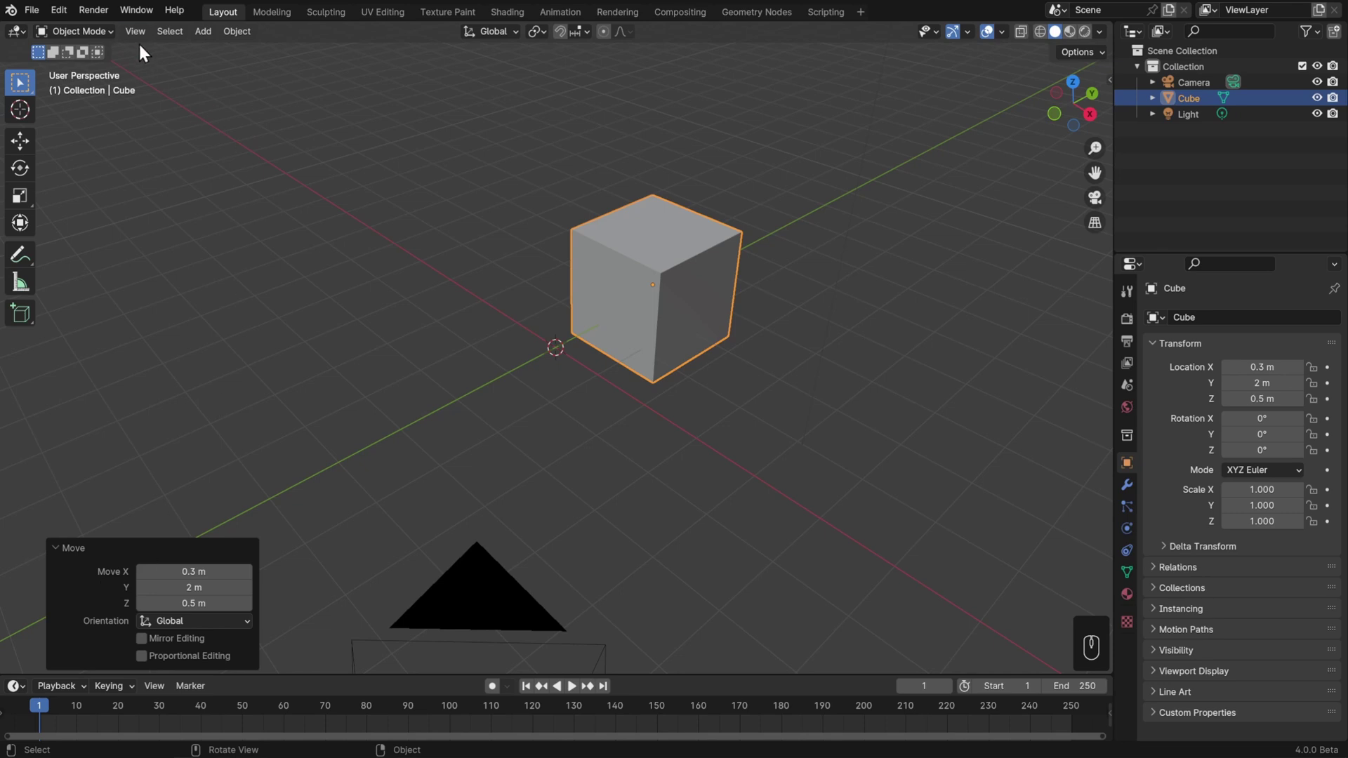
pyautogui.moveTo(144, 35); pyautogui.dragTo(449, 253)
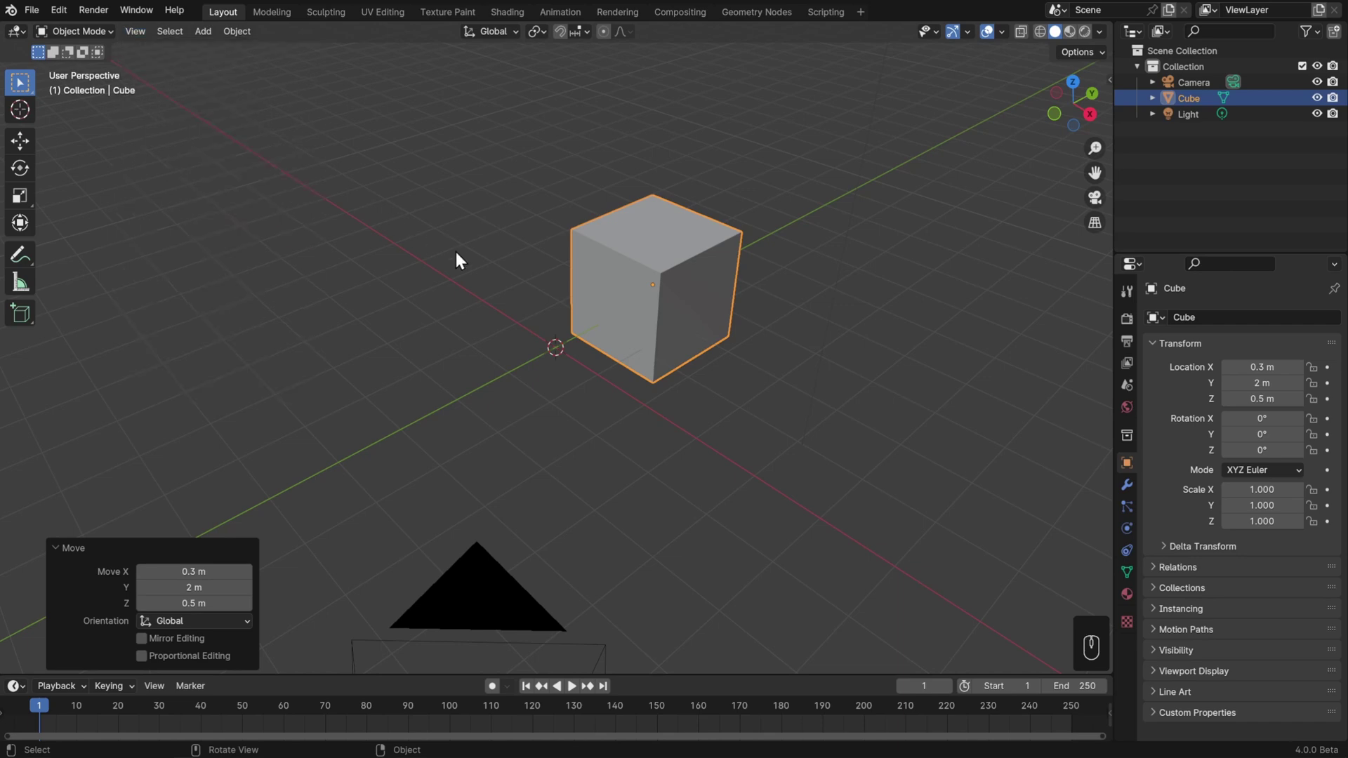
pyautogui.press('F9')
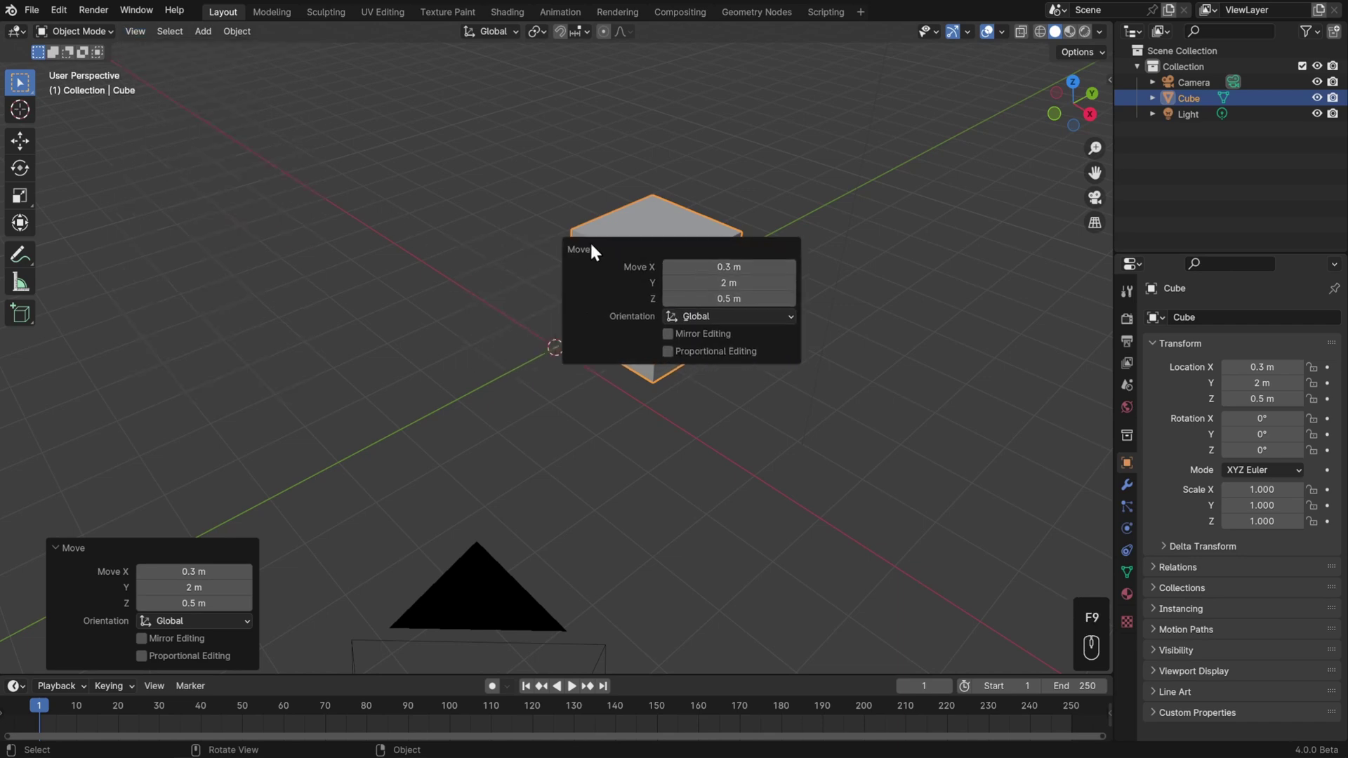
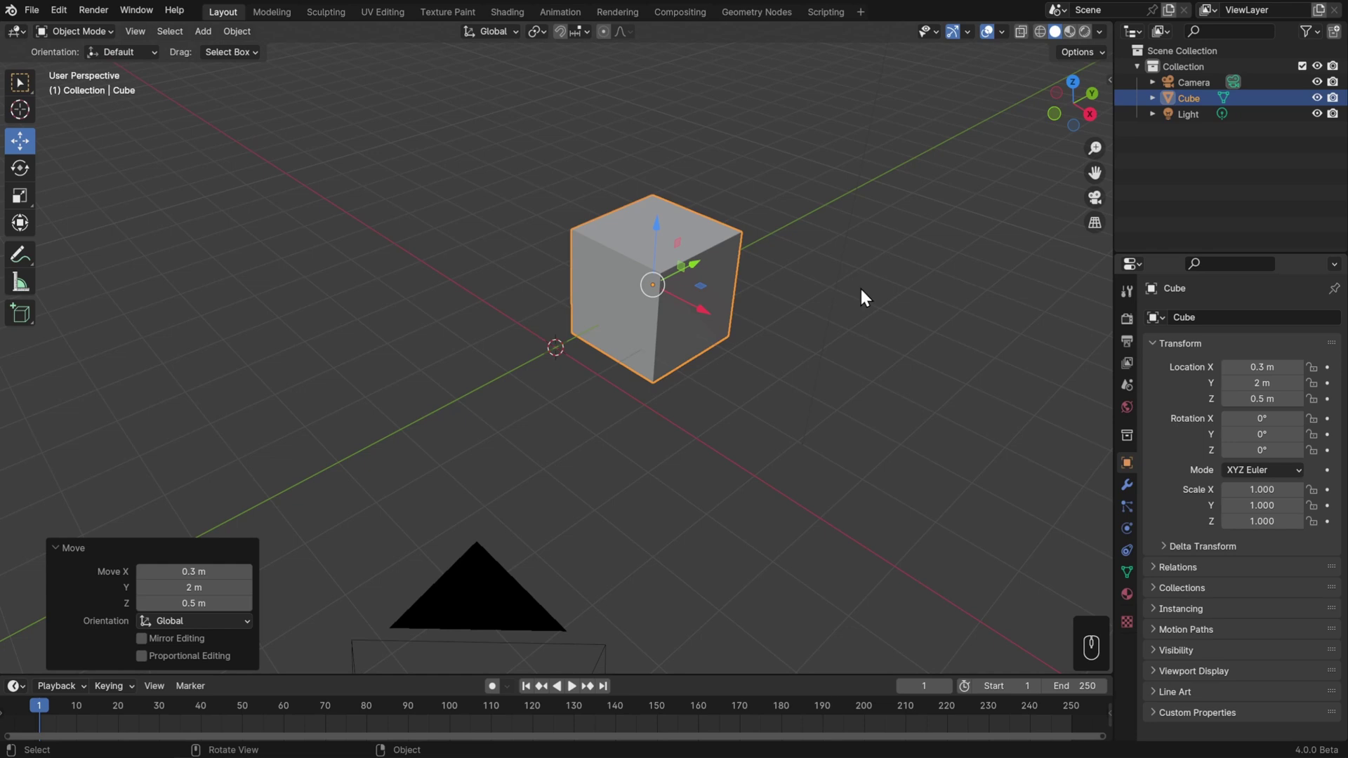
# - Start moving the cube constrained to X, then switch the constraint to global Y
pyautogui.press('g')
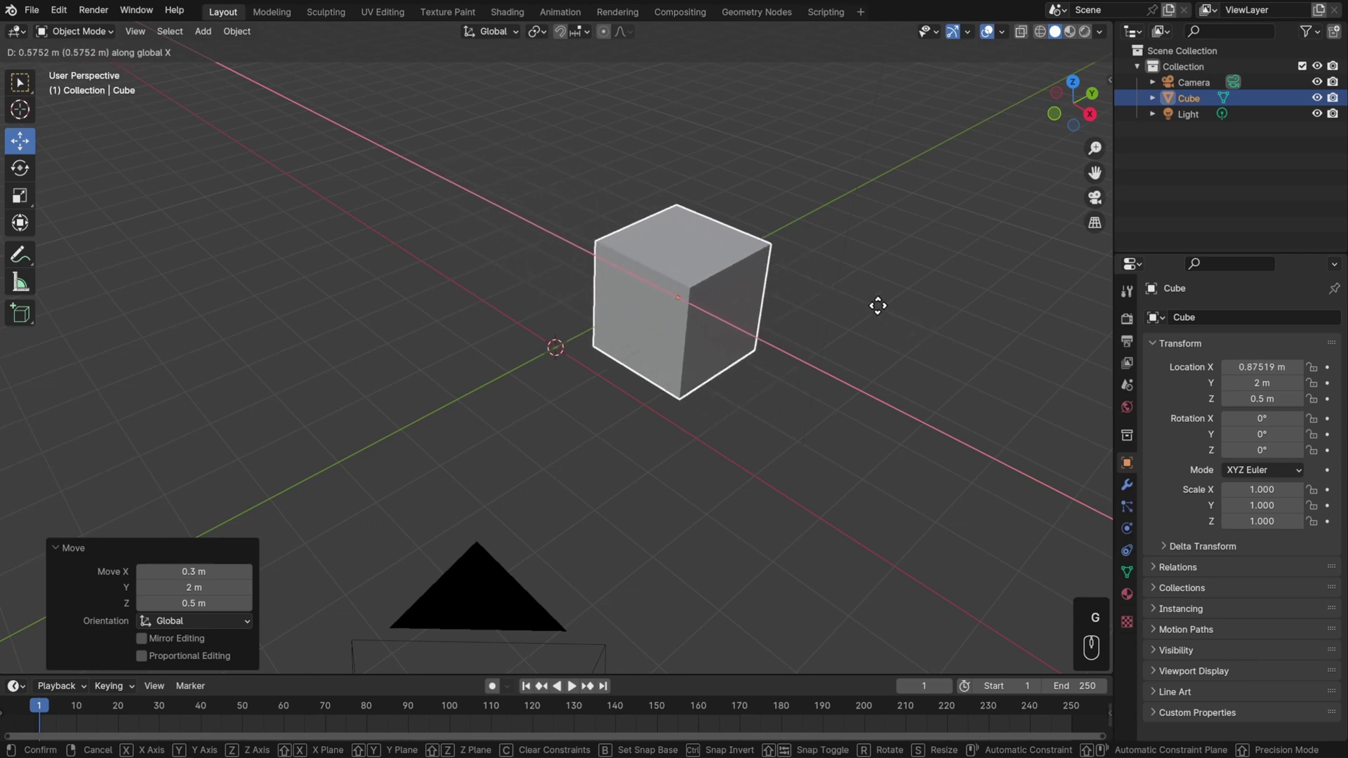
pyautogui.press('g')
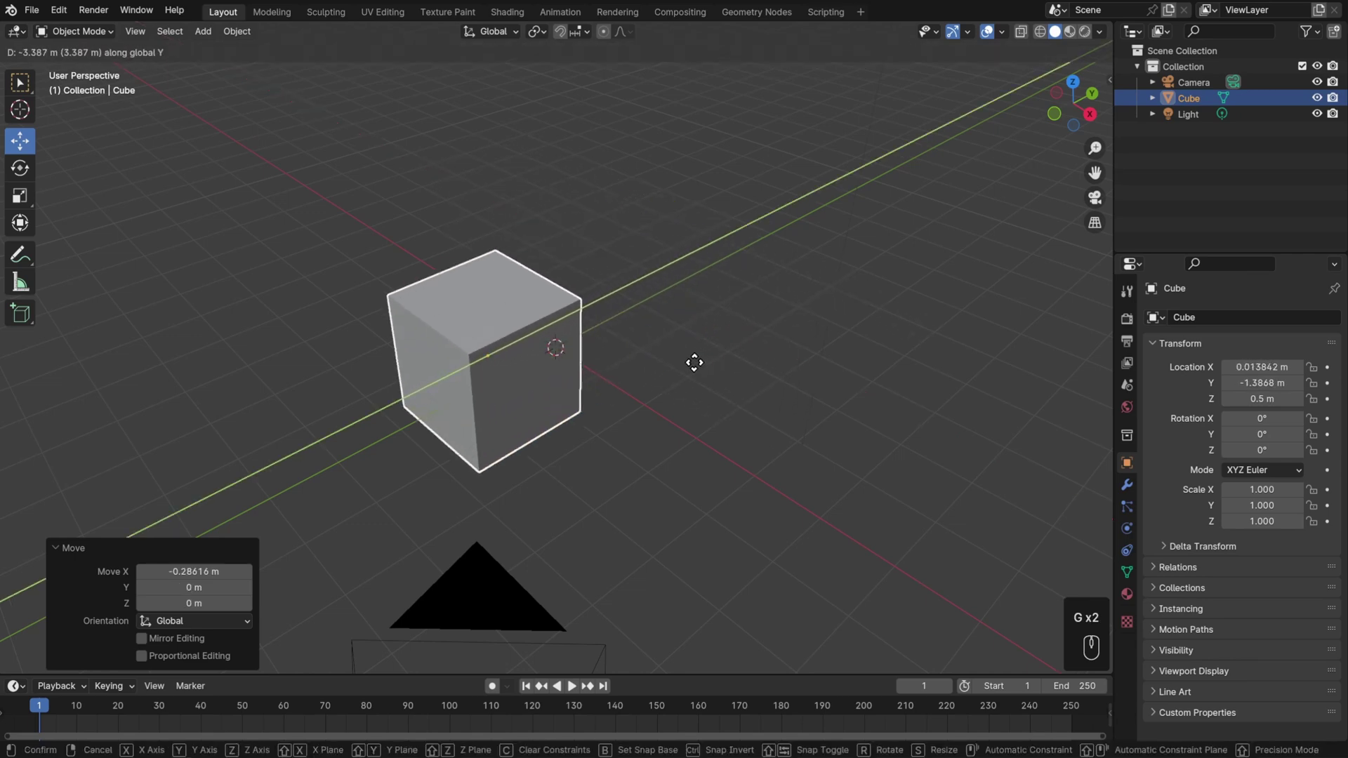